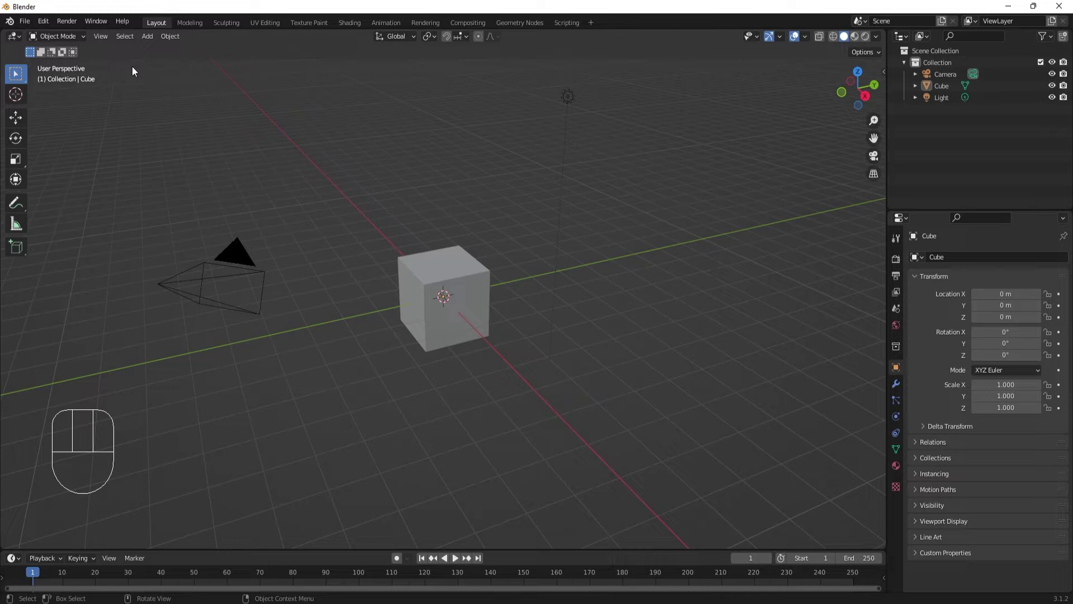
# Step: Orbit around the default cube and zoom out to view it from a new angle and distance
pyautogui.moveTo(46, 20); pyautogui.dragTo(92, 197)
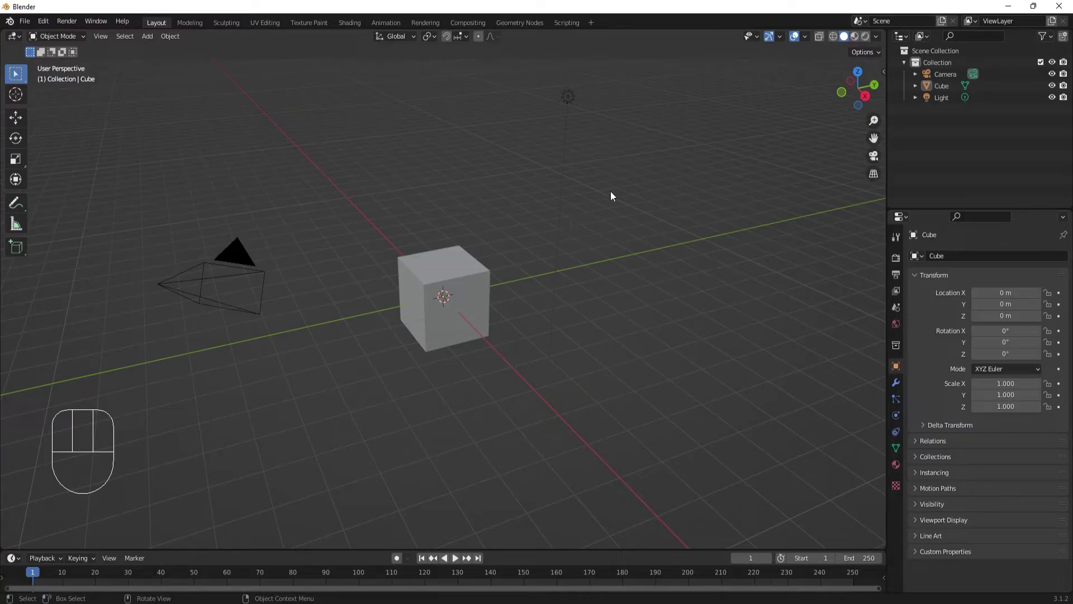
pyautogui.moveTo(699, 191); pyautogui.dragTo(194, 190)
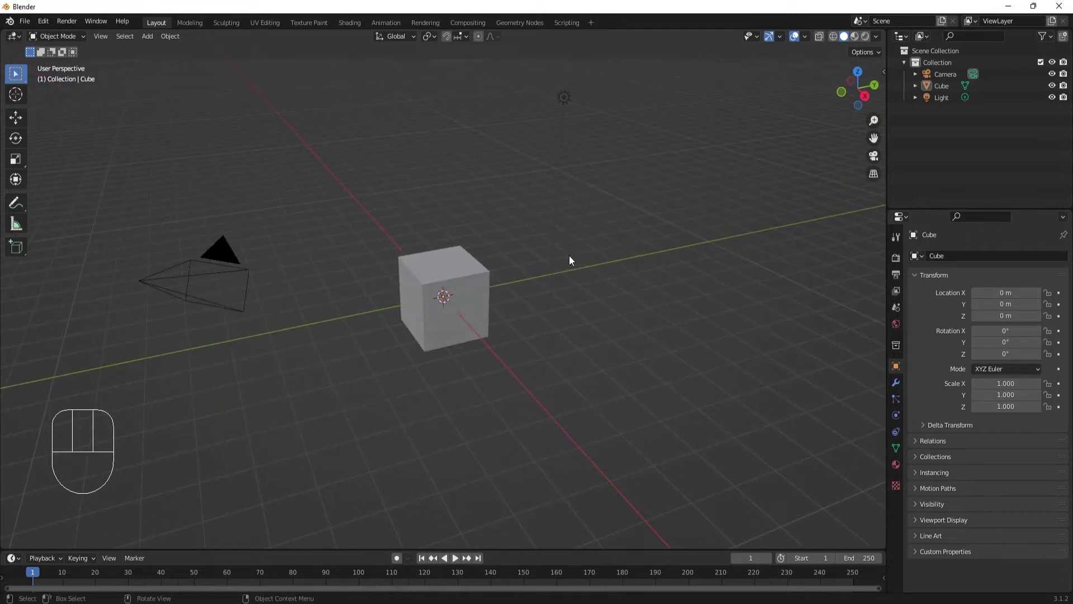
pyautogui.moveTo(487, 245); pyautogui.dragTo(576, 246)
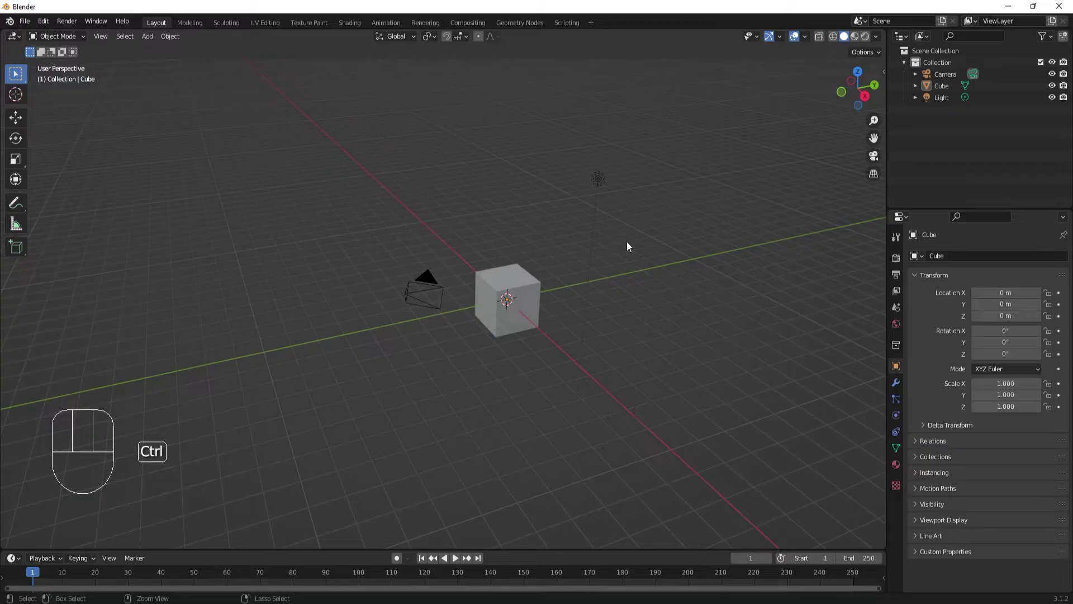
# Step: Zoom back toward the cube, rotate to a new angle, and return from the camera view to free perspective
pyautogui.moveTo(644, 263); pyautogui.dragTo(642, 241)
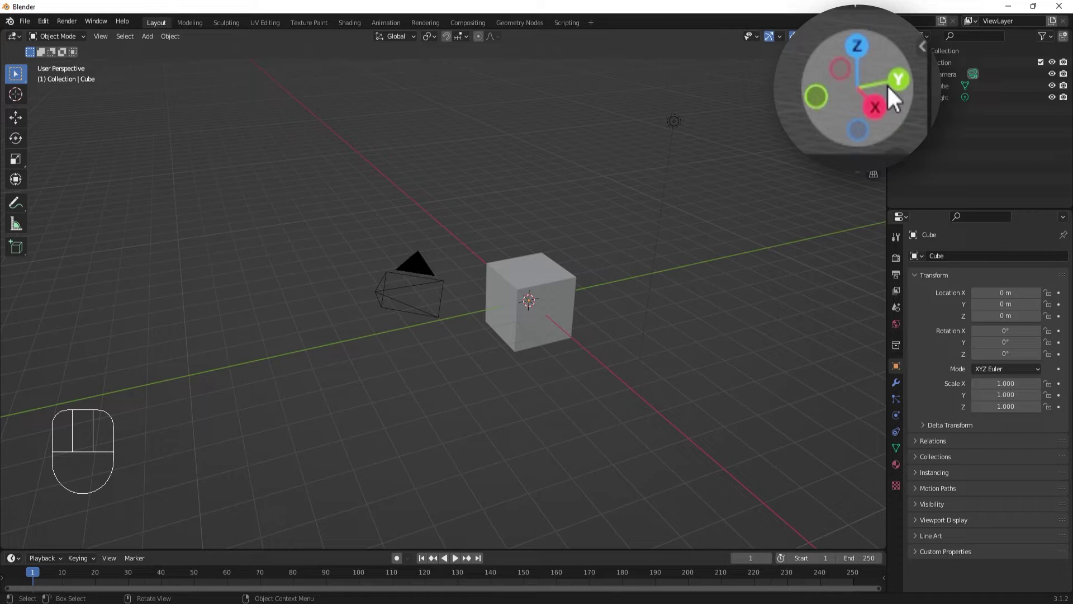
pyautogui.moveTo(894, 94); pyautogui.dragTo(874, 92)
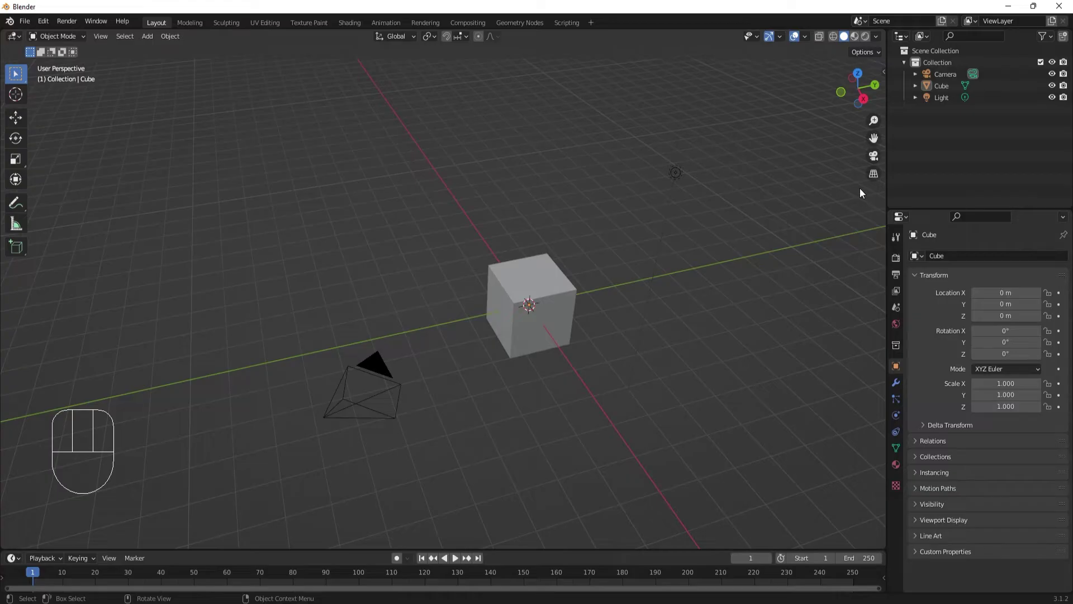
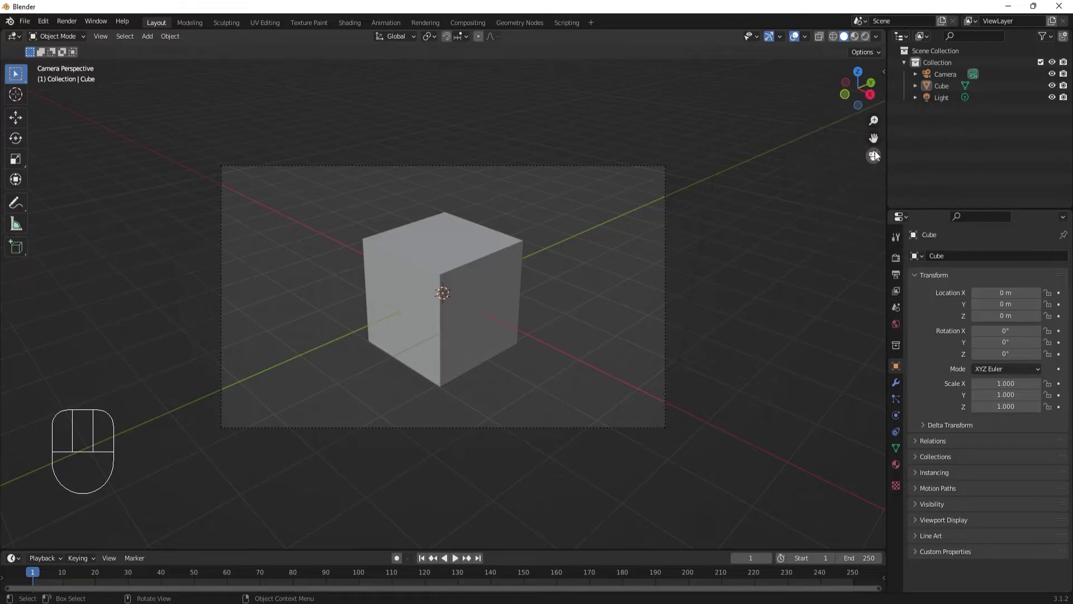
pyautogui.click(879, 155)
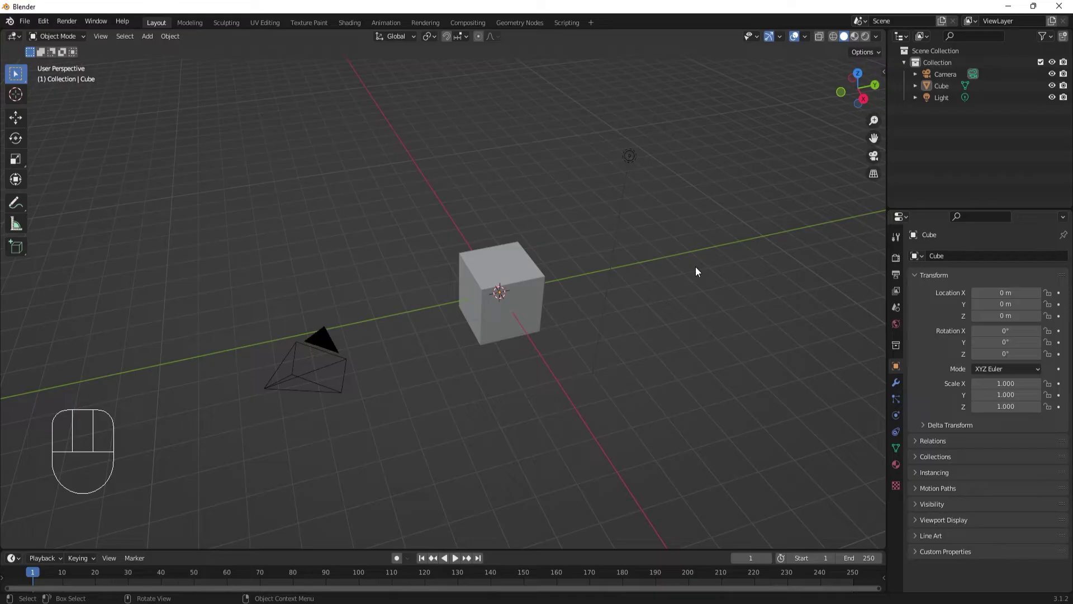
# Step: View the cube from front, right and top orthographic views, then orbit back to perspective
pyautogui.press('KP_1')
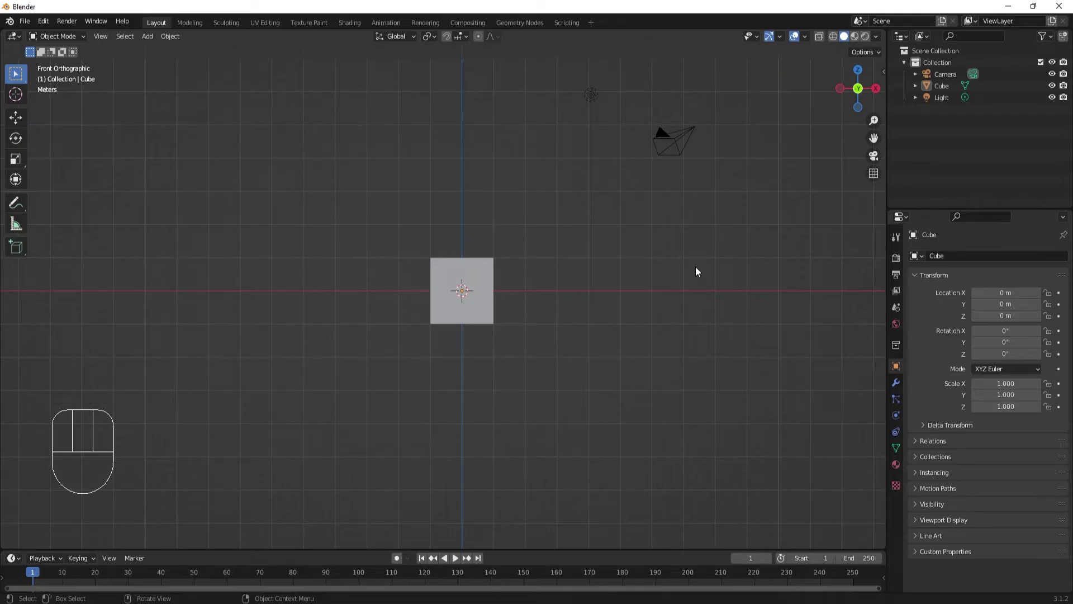
pyautogui.press('KP_3')
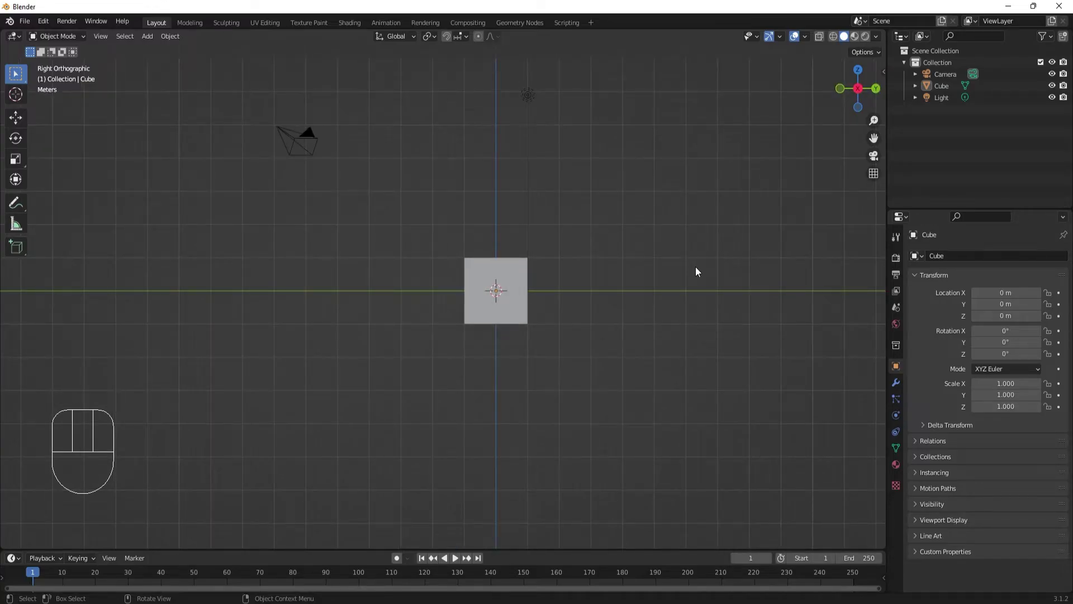
pyautogui.press('KP_7')
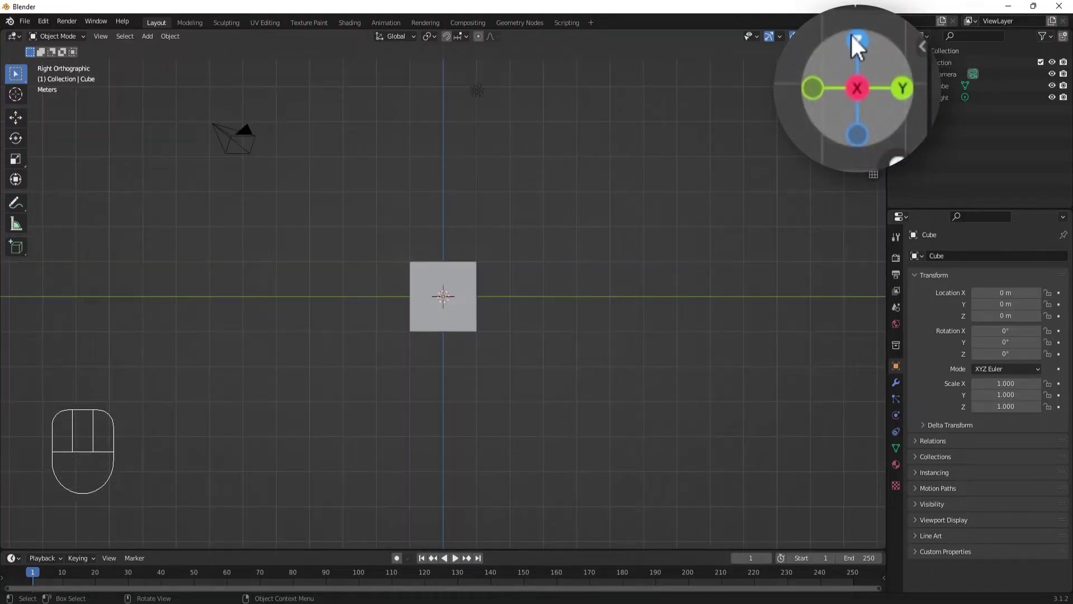
pyautogui.click(858, 43)
pyautogui.moveTo(889, 119); pyautogui.dragTo(872, 102)
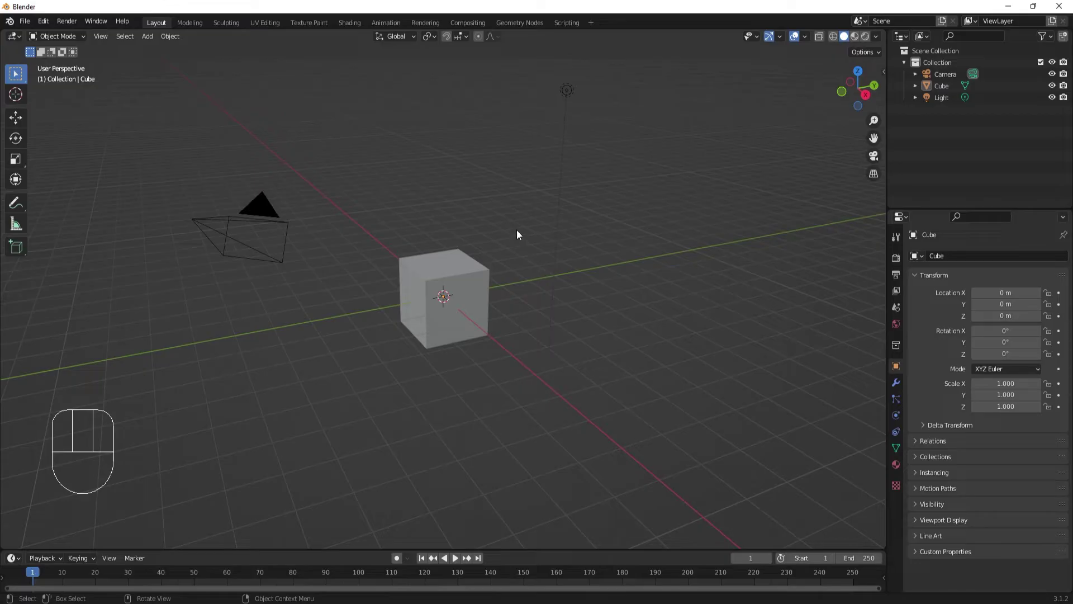
# Step: Use the view pie menu to look at the scene from the front and then straight down from the top
pyautogui.press('`')
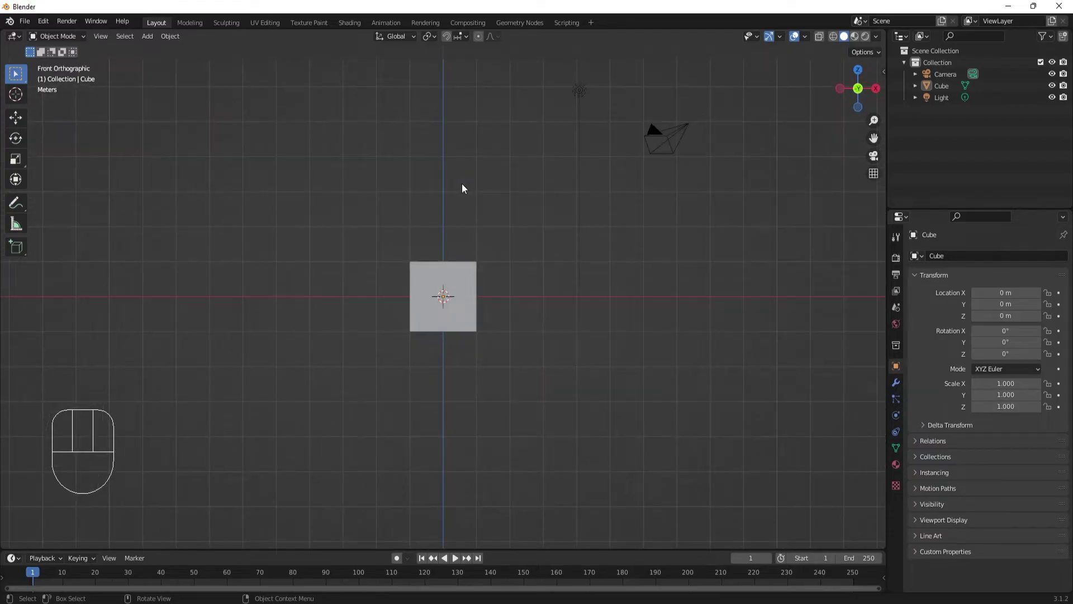
pyautogui.press('`')
pyautogui.press('`')
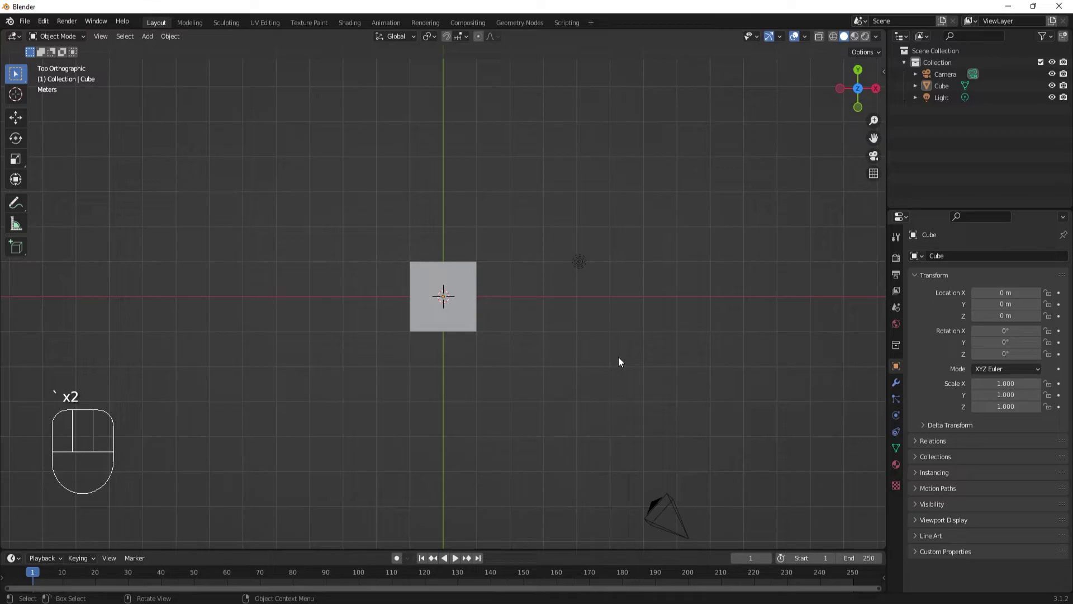
# Step: Orbit back to a perspective view, select the default cube and frame the view on it
pyautogui.moveTo(622, 361); pyautogui.dragTo(526, 270)
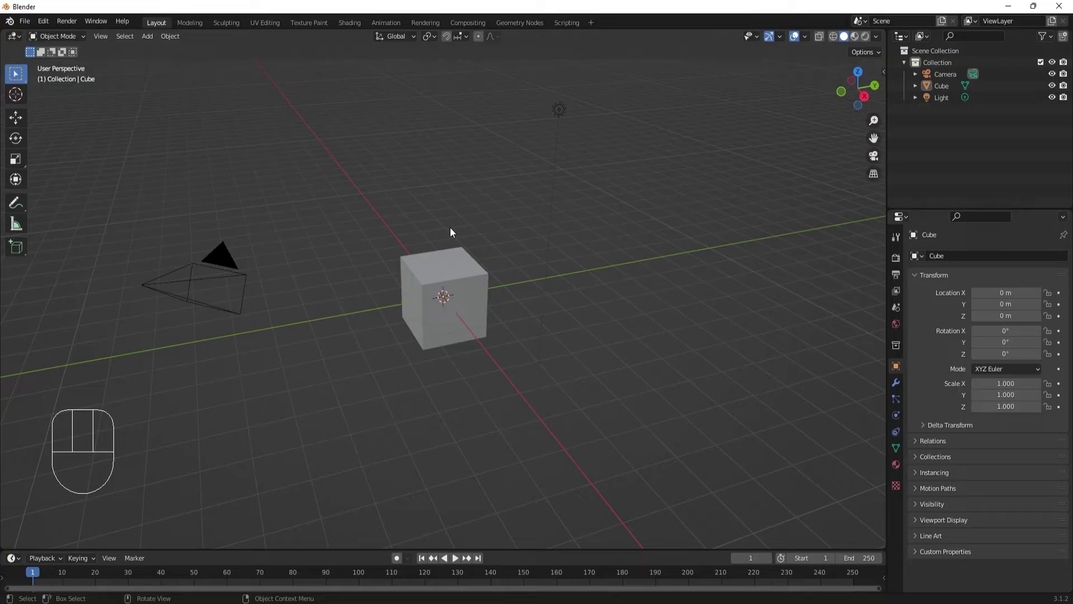
pyautogui.click(464, 261)
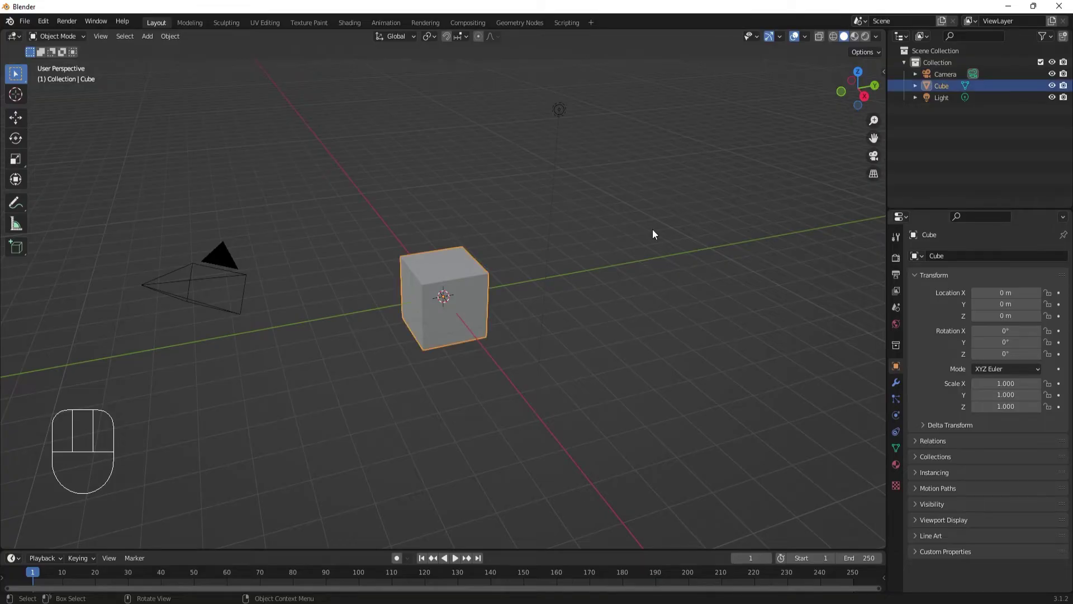
pyautogui.press('KP_Decimal')
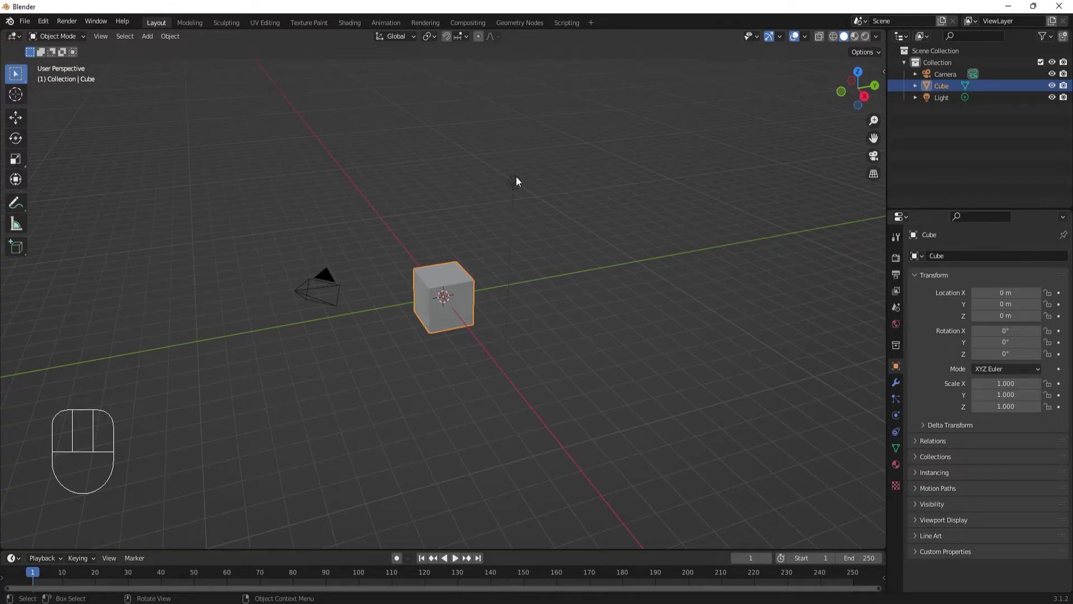
# Step: Select the camera, the cube and additional objects, then box-select all three scene objects
pyautogui.click(515, 186)
pyautogui.click(310, 296)
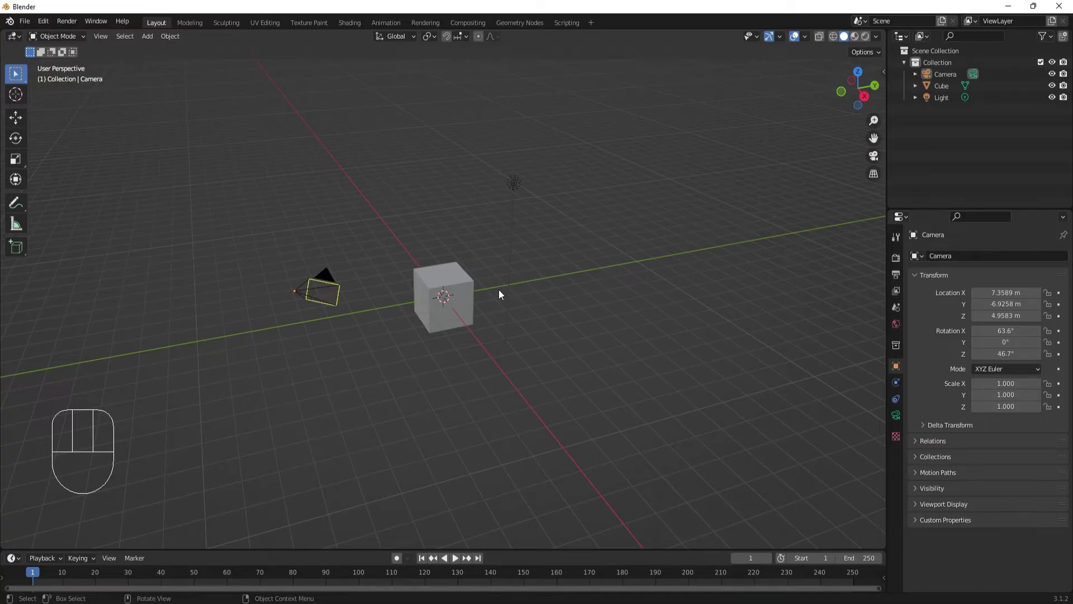
pyautogui.click(457, 289)
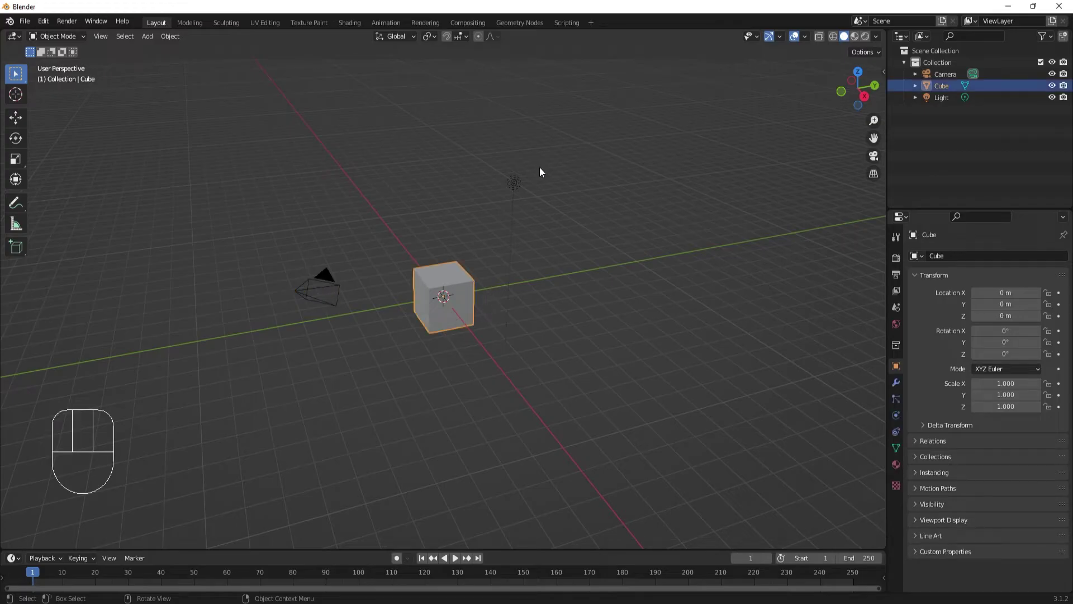
pyautogui.click(520, 191)
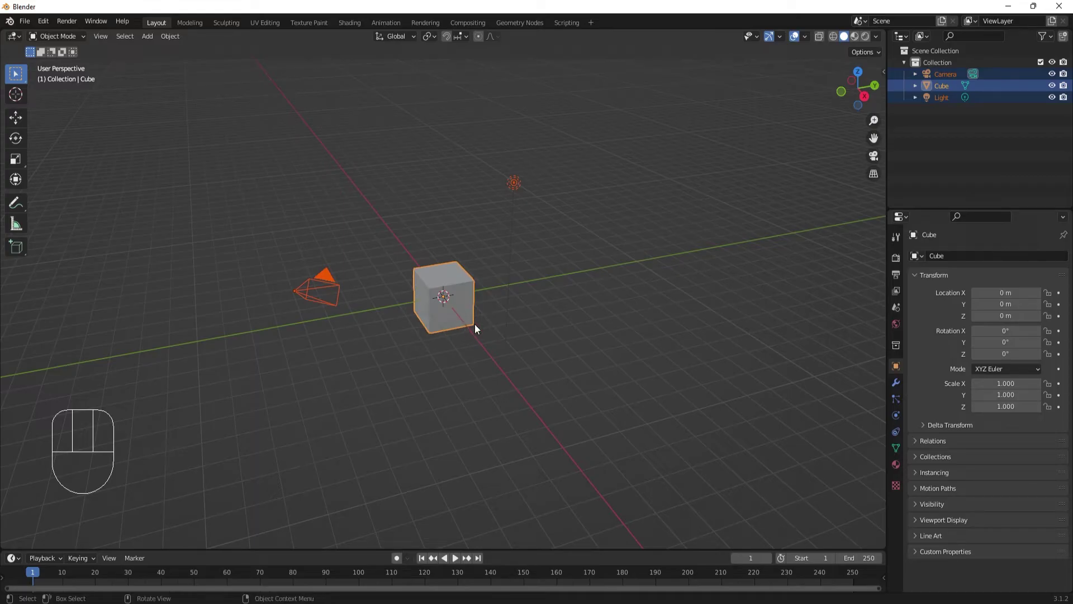
pyautogui.moveTo(671, 424); pyautogui.dragTo(615, 154)
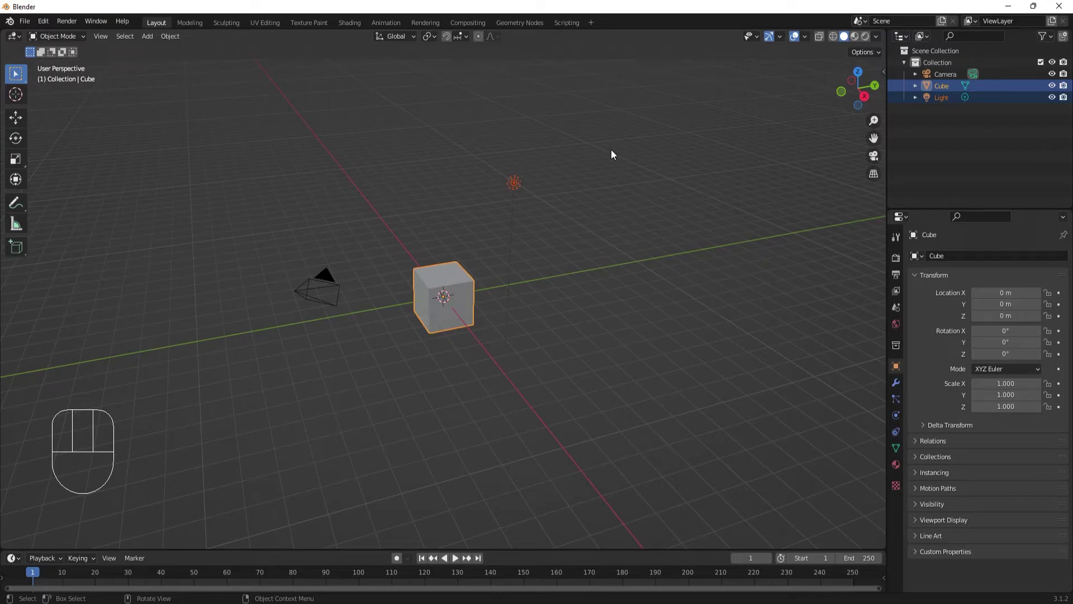
# Step: Select every object, deselect everything, then select only the cube
pyautogui.press('a')
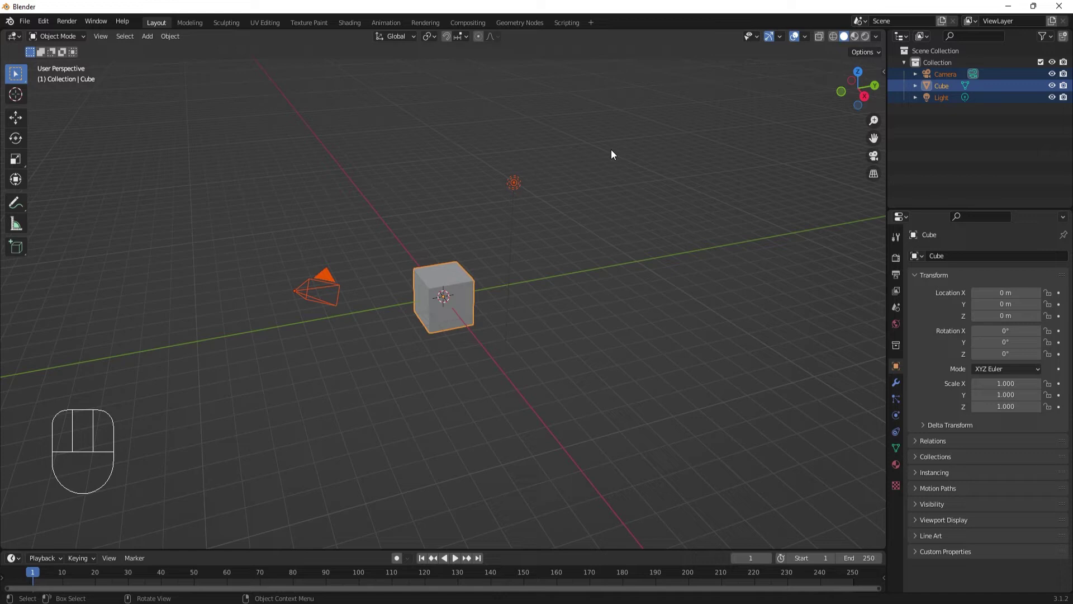
pyautogui.press('alt+a')
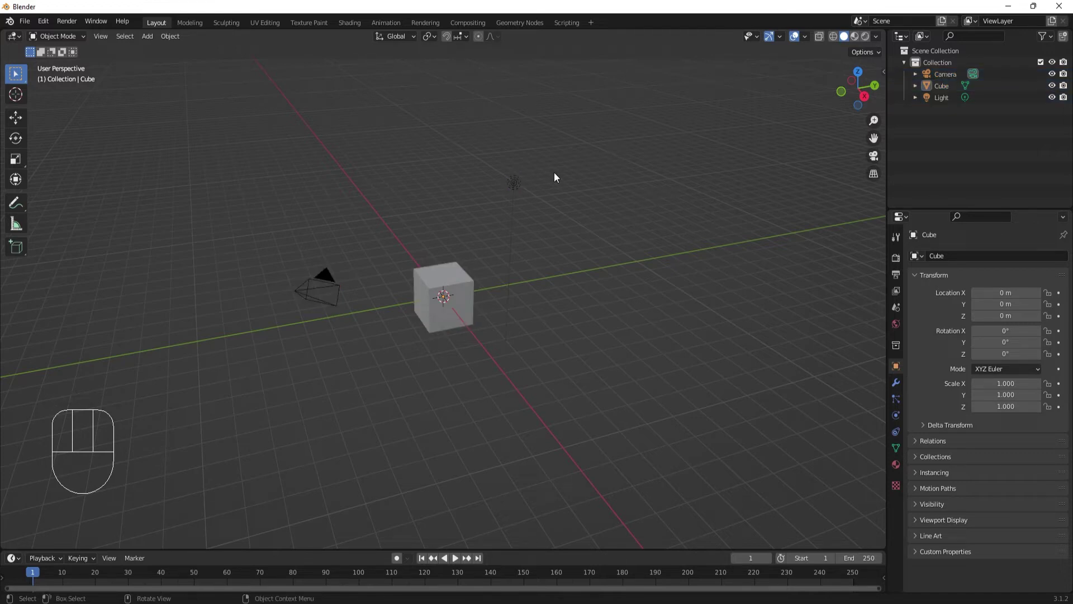
pyautogui.click(447, 279)
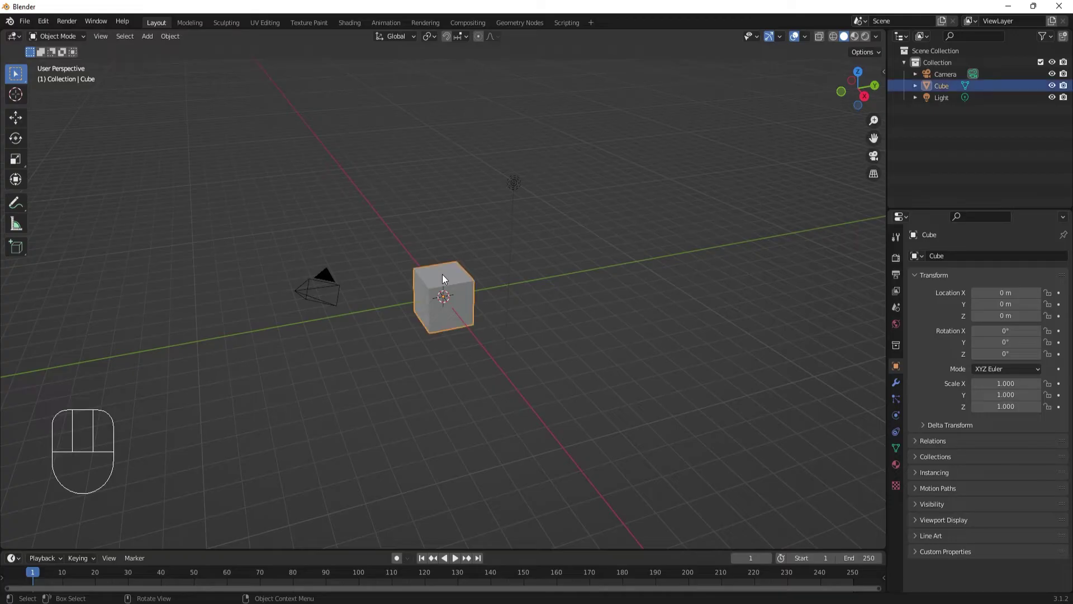
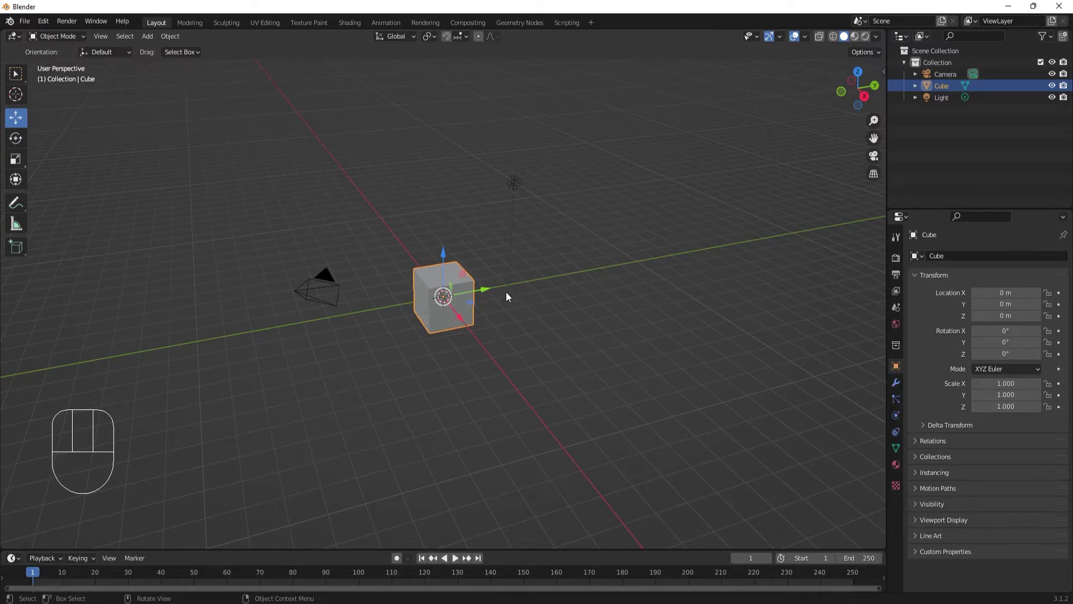
# Step: Slide the cube across the ground plane away from origin, raise it above the grid and back along Y
pyautogui.moveTo(494, 292); pyautogui.dragTo(594, 281)
pyautogui.moveTo(574, 302); pyautogui.dragTo(618, 333)
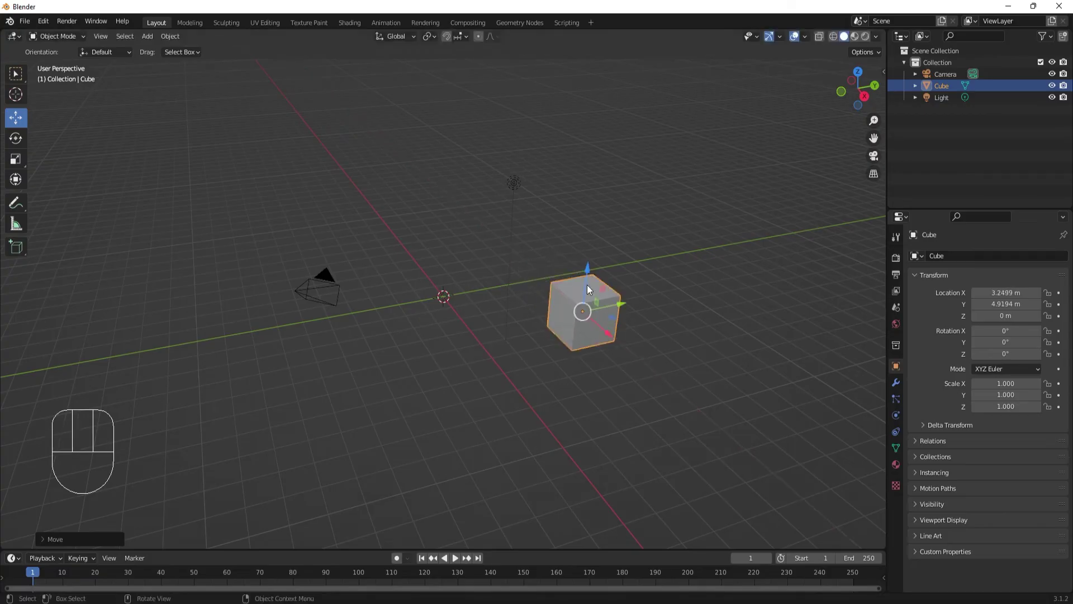
pyautogui.moveTo(590, 275); pyautogui.dragTo(594, 233)
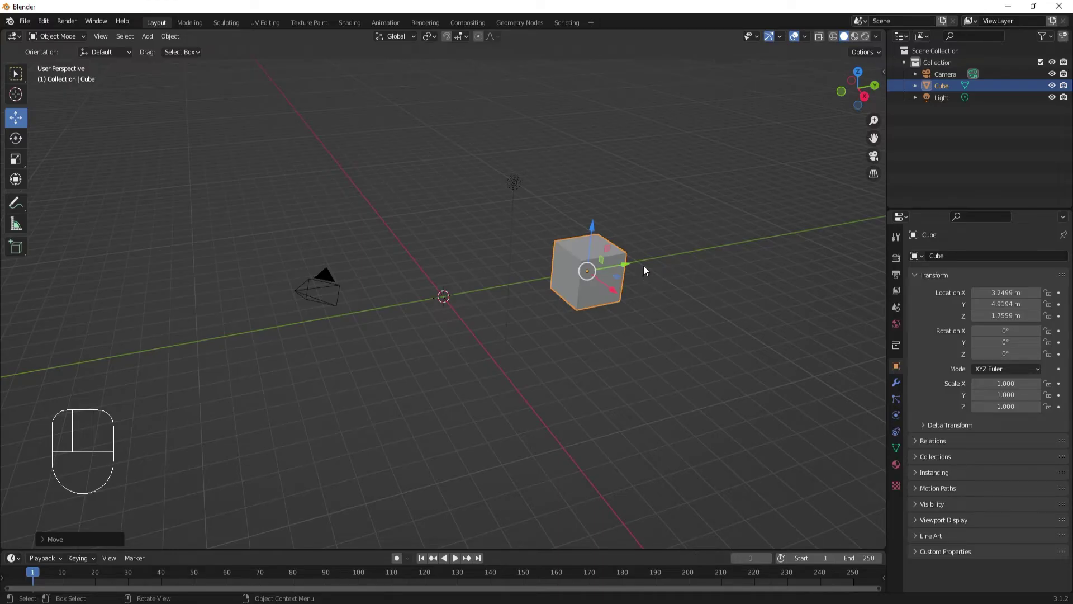
pyautogui.moveTo(633, 270); pyautogui.dragTo(538, 328)
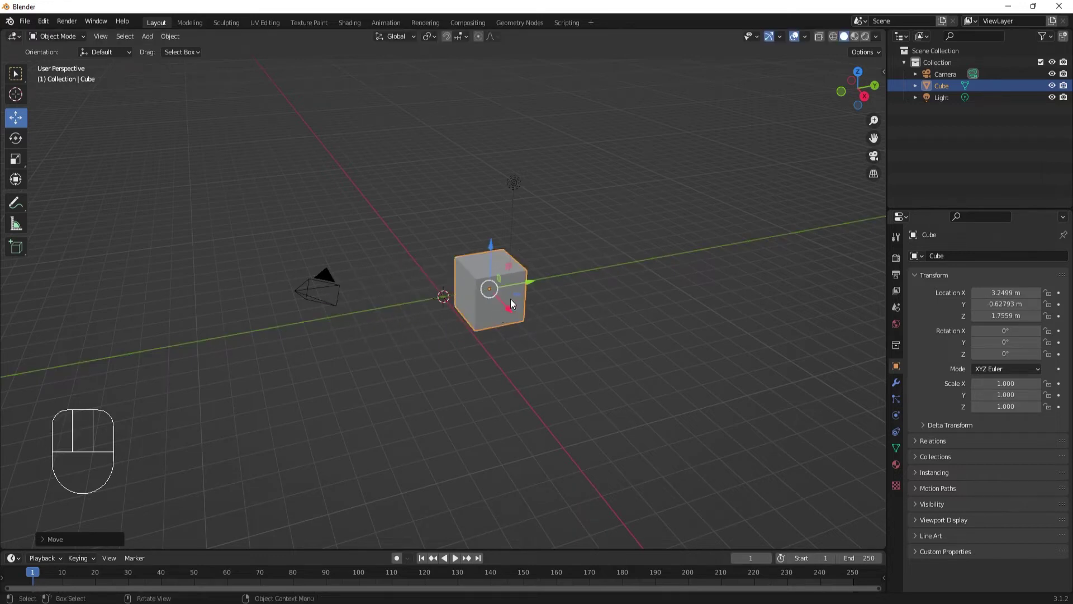
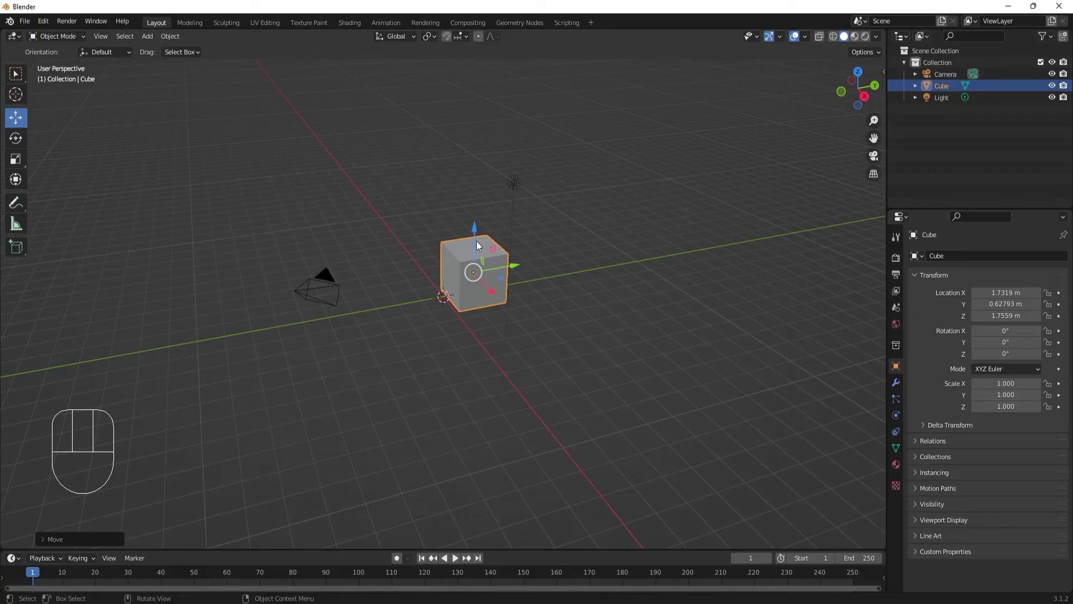
# Step: Lift the cube higher, move it far left and bring it back above the grid near X 3.06, Y 4.51, Z 3.36 m
pyautogui.moveTo(478, 232); pyautogui.dragTo(422, 194)
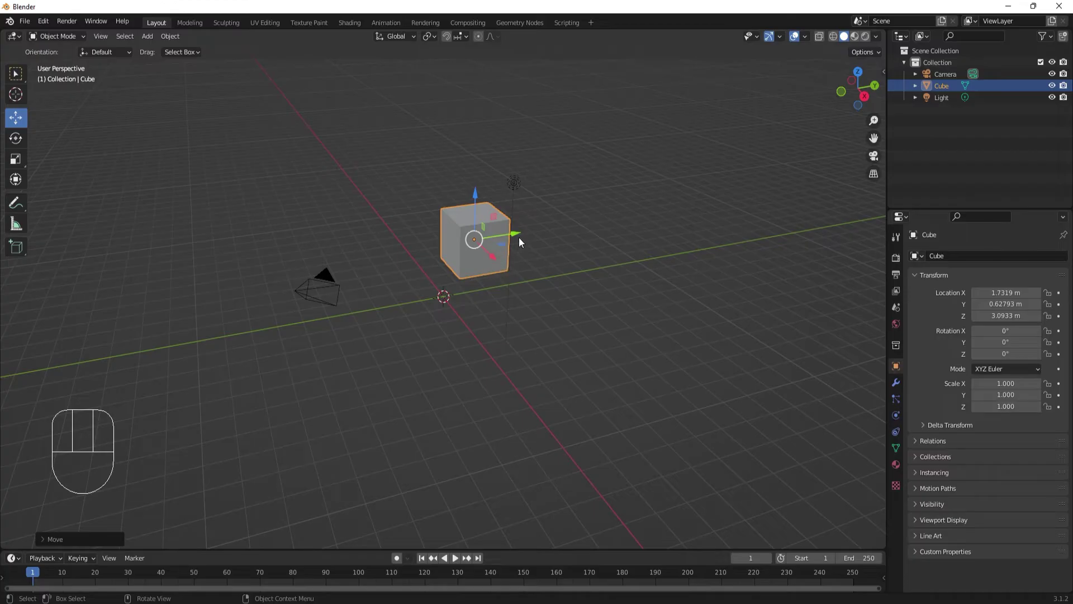
pyautogui.moveTo(476, 243); pyautogui.dragTo(159, 279)
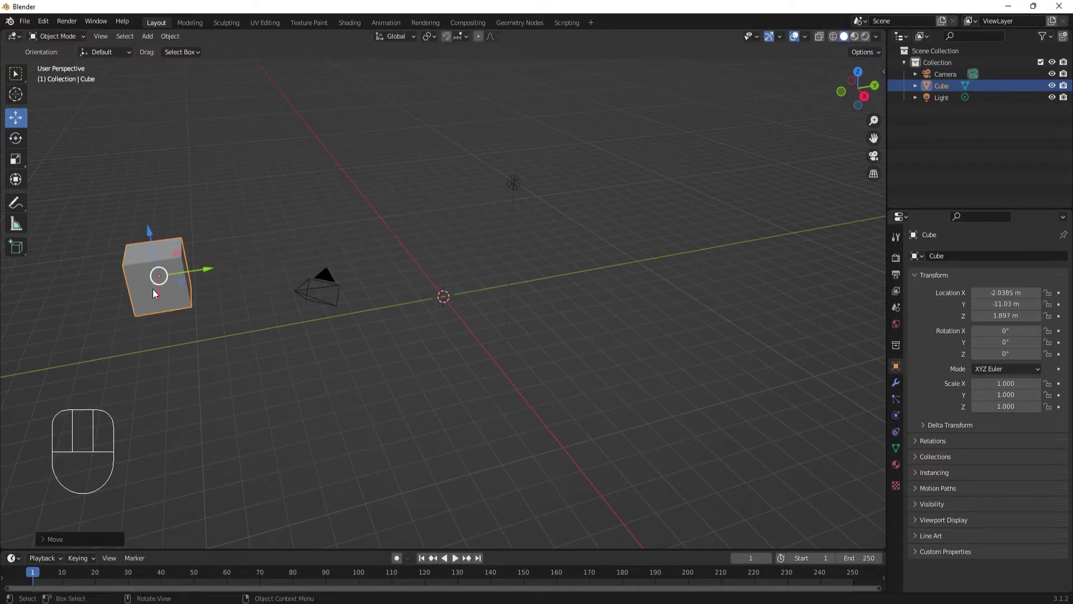
pyautogui.moveTo(161, 280); pyautogui.dragTo(583, 237)
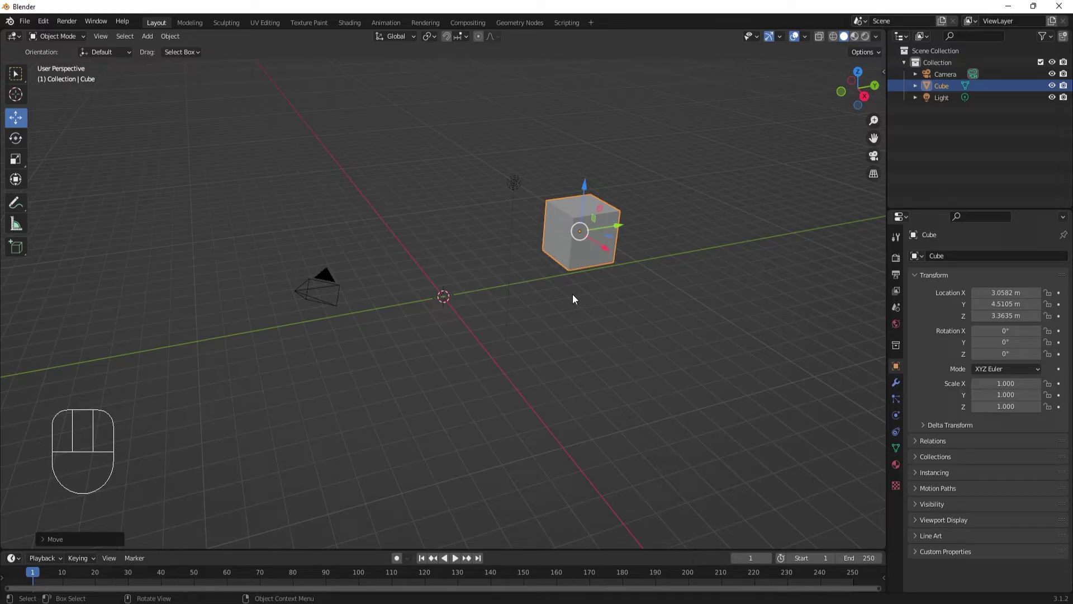
# Step: Grab the cube to a new spot high above the grid, then start another move and cancel it
pyautogui.press('g')
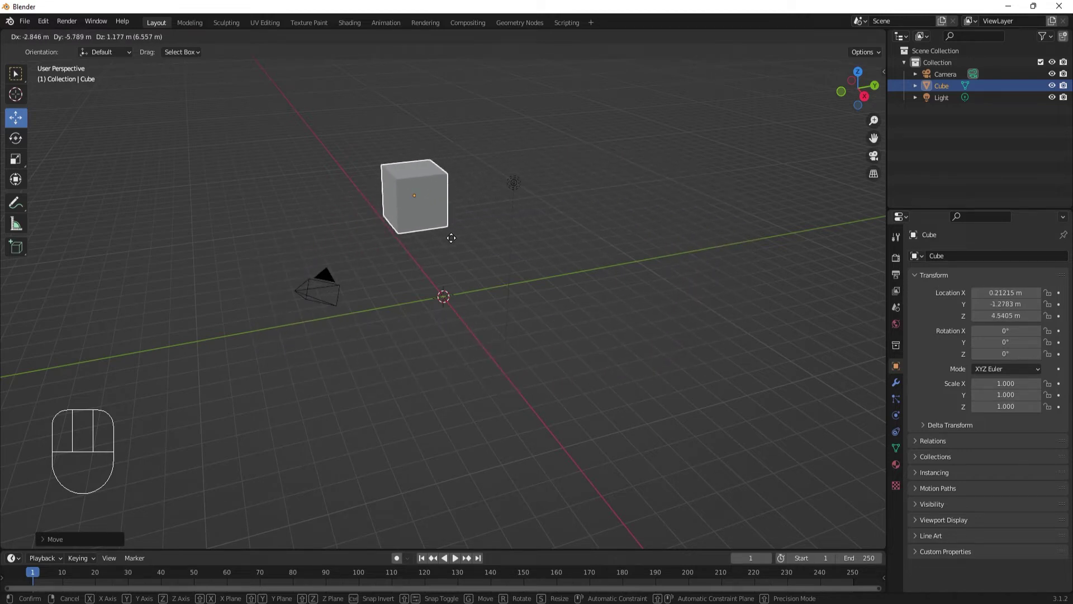
pyautogui.click(428, 248)
pyautogui.press('g')
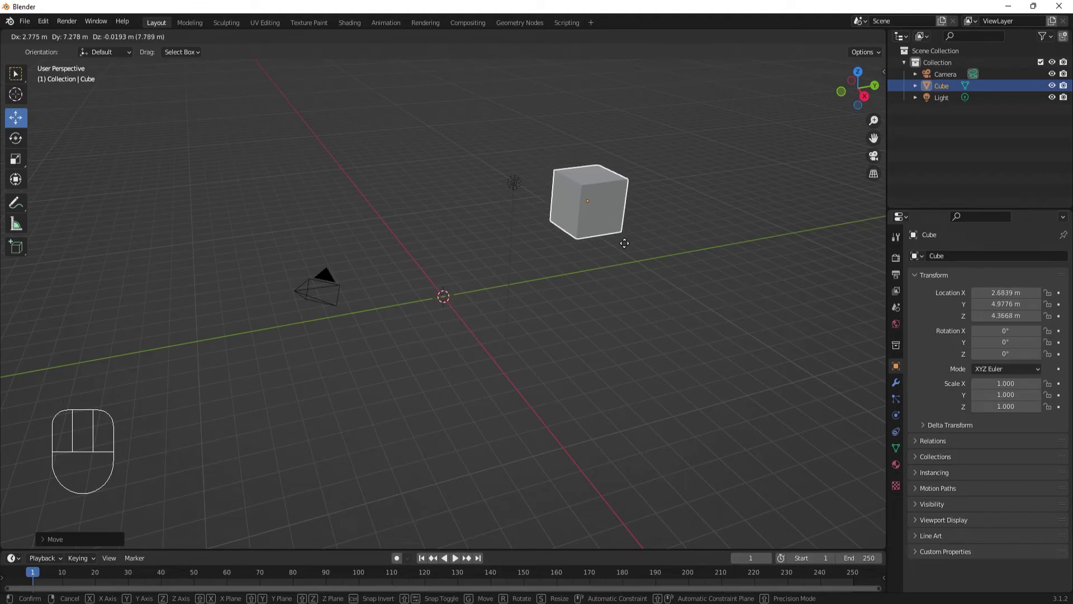
pyautogui.rightClick(629, 248)
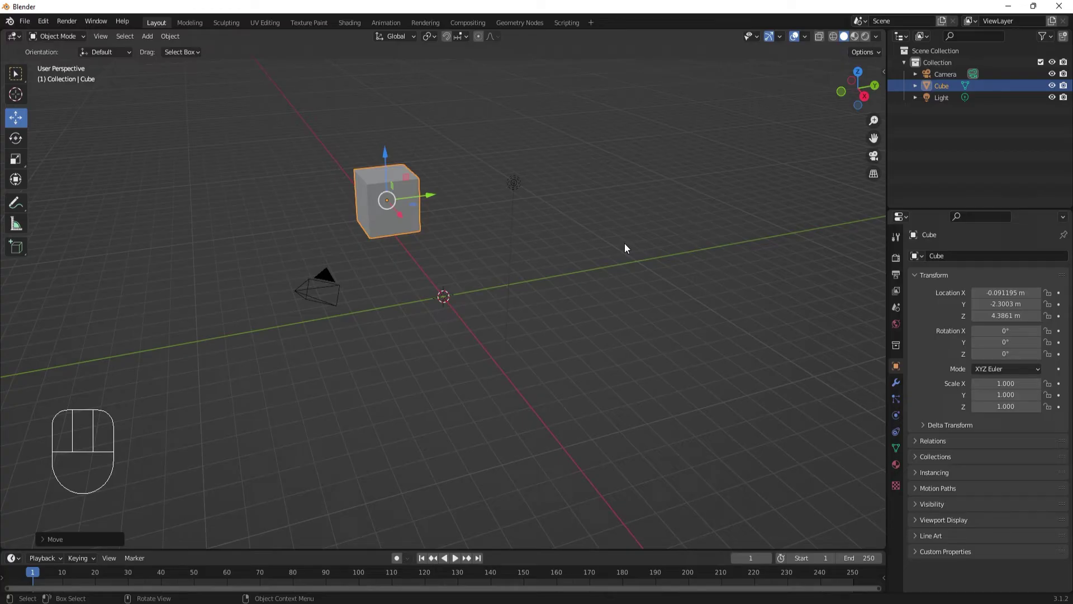
# Step: Grab the cube and constrain the move to X, then Y, then Z to lower it toward about 3.33 m
pyautogui.press('g')
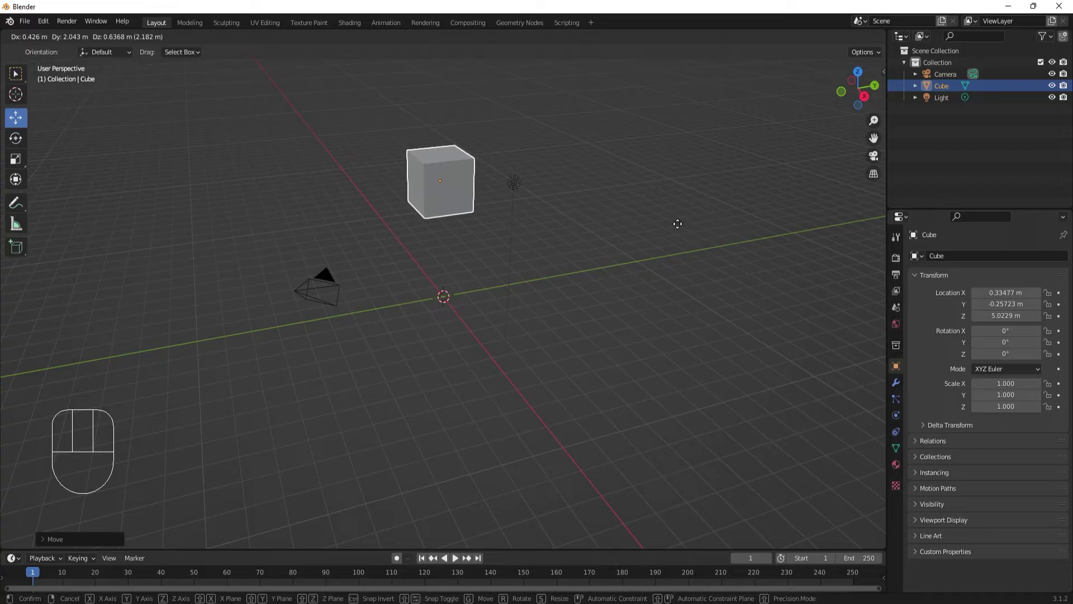
pyautogui.press('x')
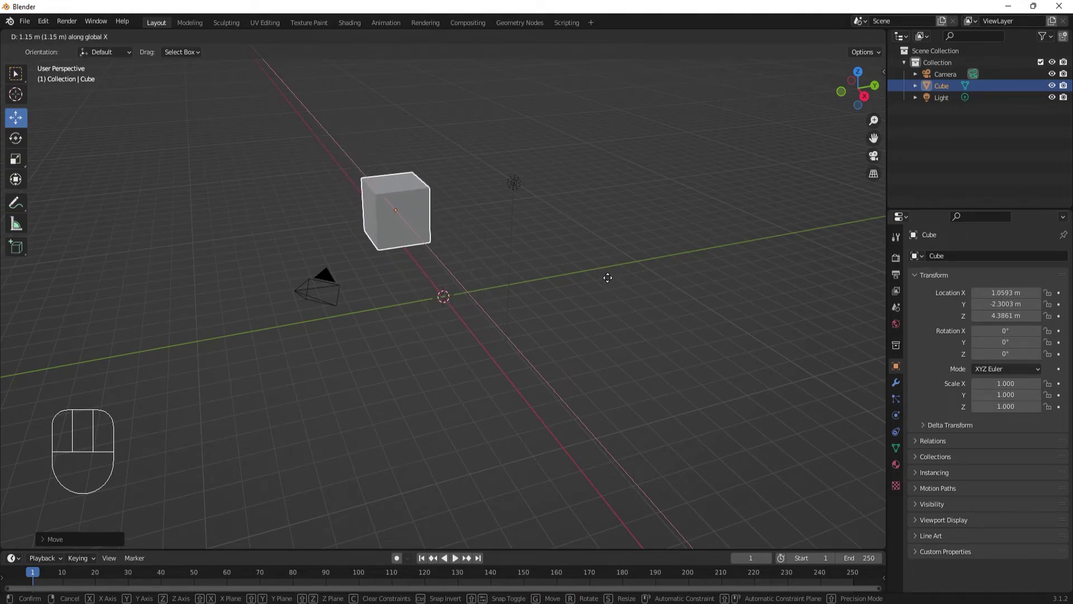
pyautogui.press('y')
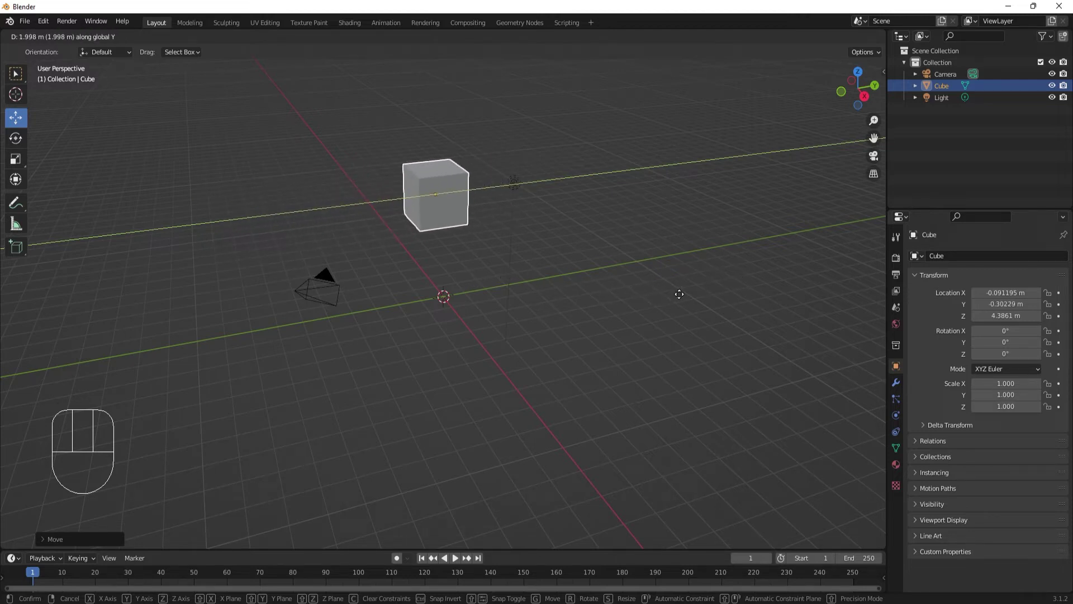
pyautogui.press('z')
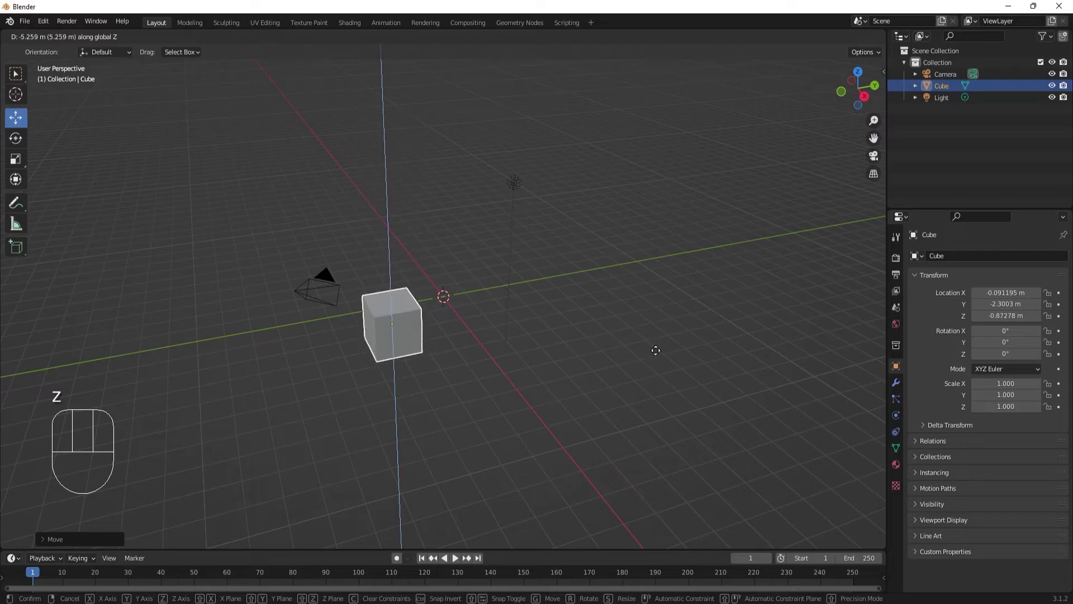
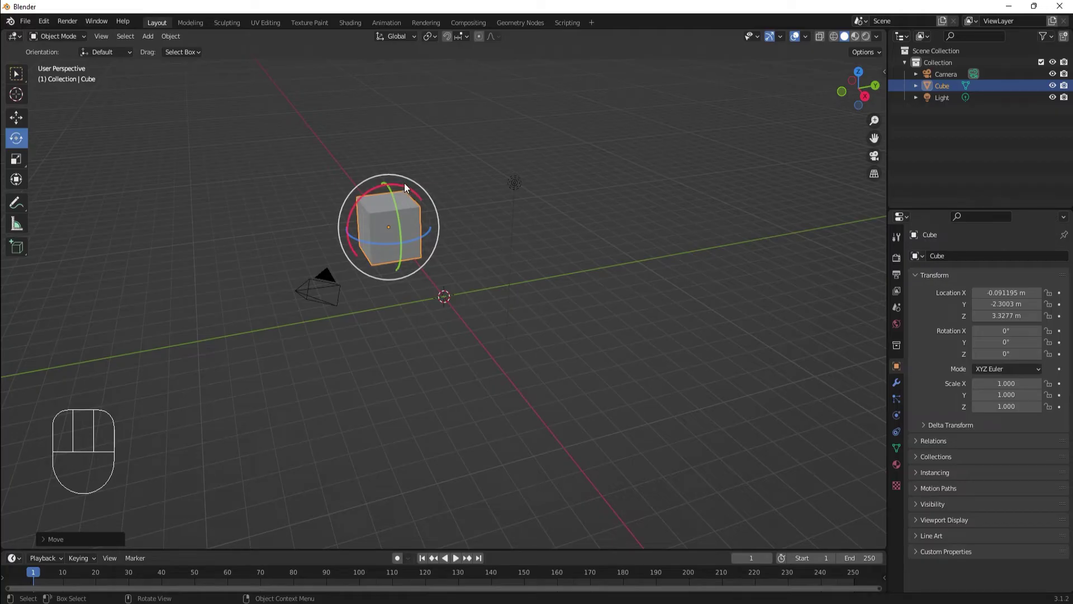
# Step: Rotate the cube on the gizmo rings to a skewed angle of about X 116°, Y 129°, Z 103°
pyautogui.moveTo(408, 190); pyautogui.dragTo(366, 202)
pyautogui.moveTo(394, 203); pyautogui.dragTo(410, 252)
pyautogui.moveTo(379, 246); pyautogui.dragTo(429, 251)
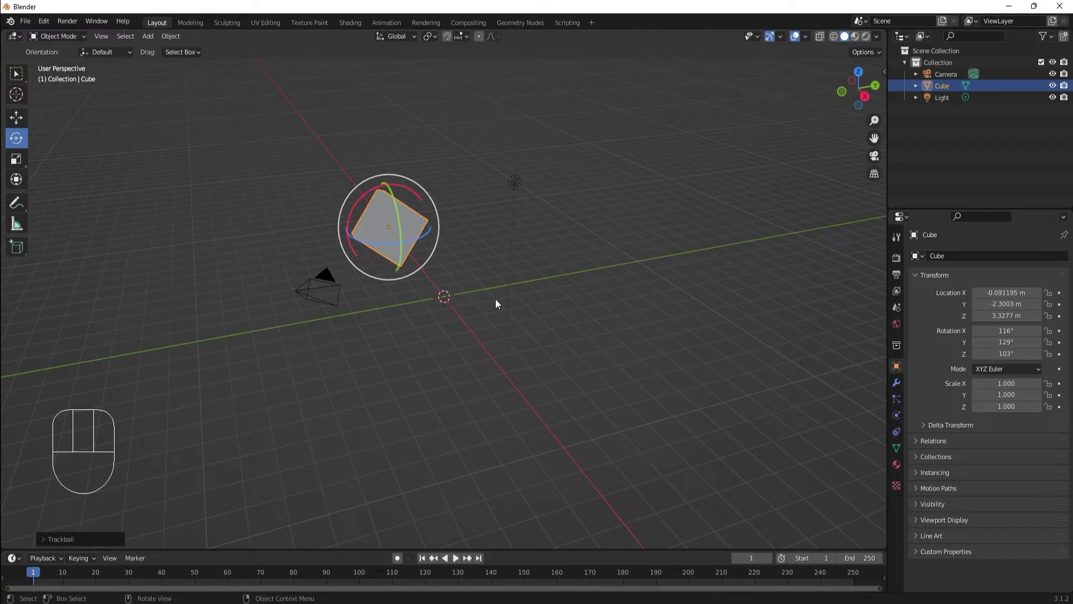
# Step: Rotate the cube freely and confirm its new orientation
pyautogui.press('r')
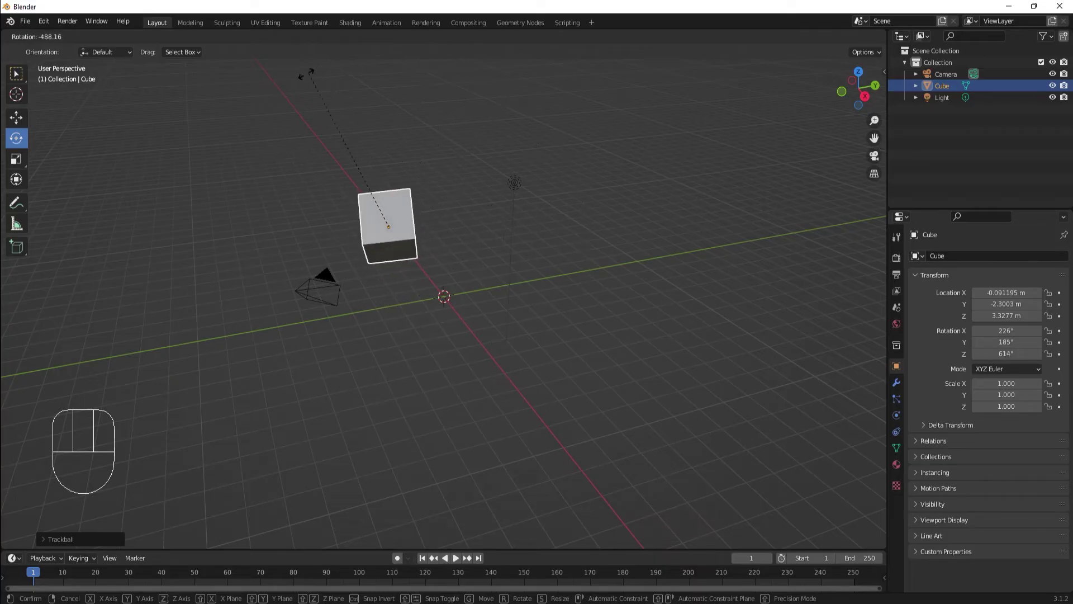
pyautogui.click(199, 248)
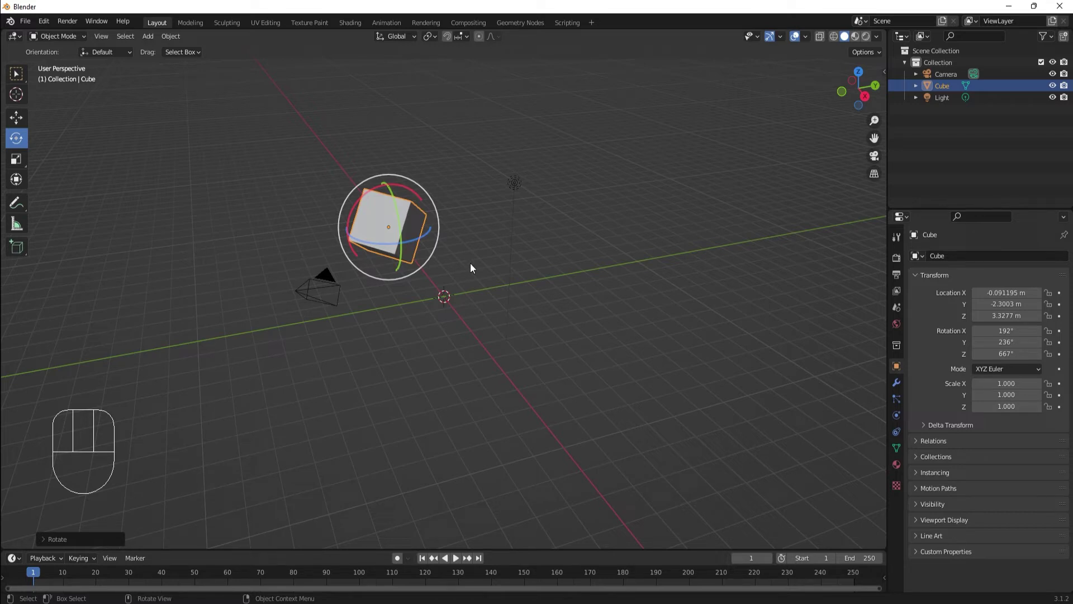
# Step: Rotate again constrained to X, then Y, then Z, confirming the spin around the vertical axis
pyautogui.press('r')
pyautogui.press('x')
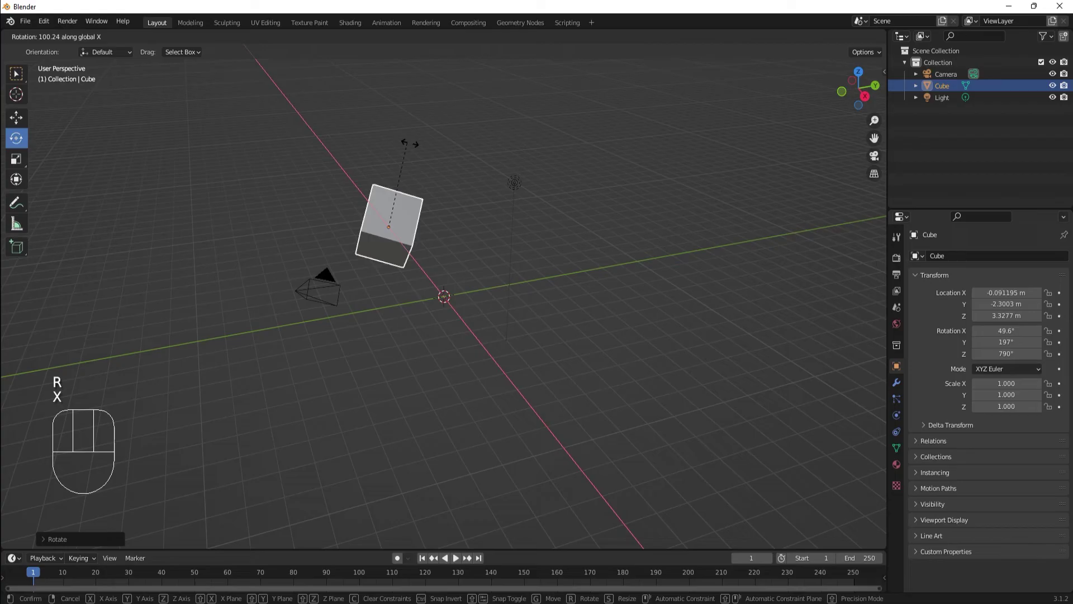
pyautogui.press('y')
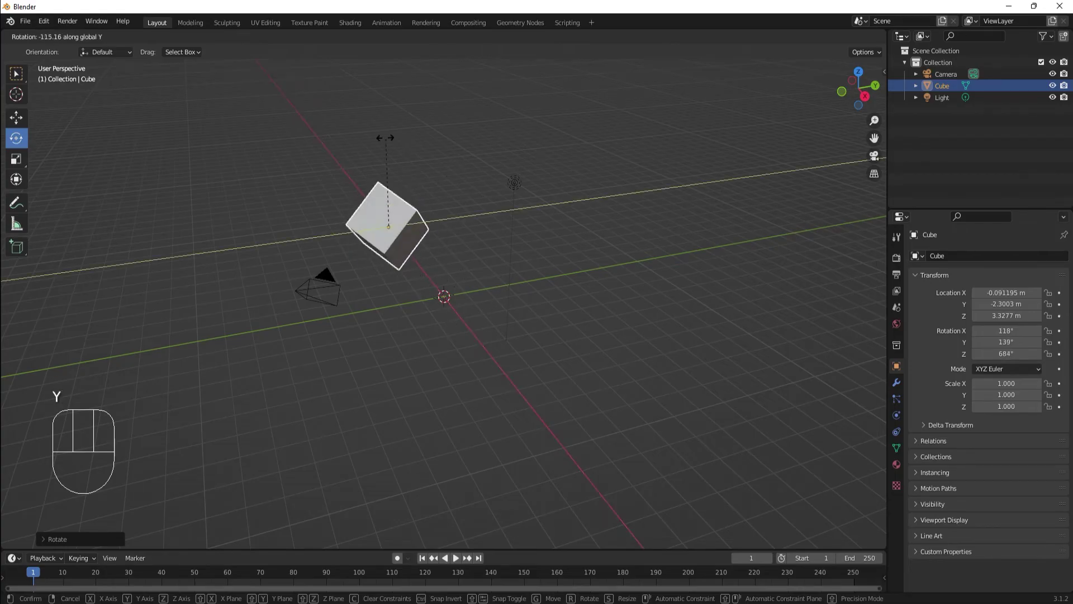
pyautogui.press('z')
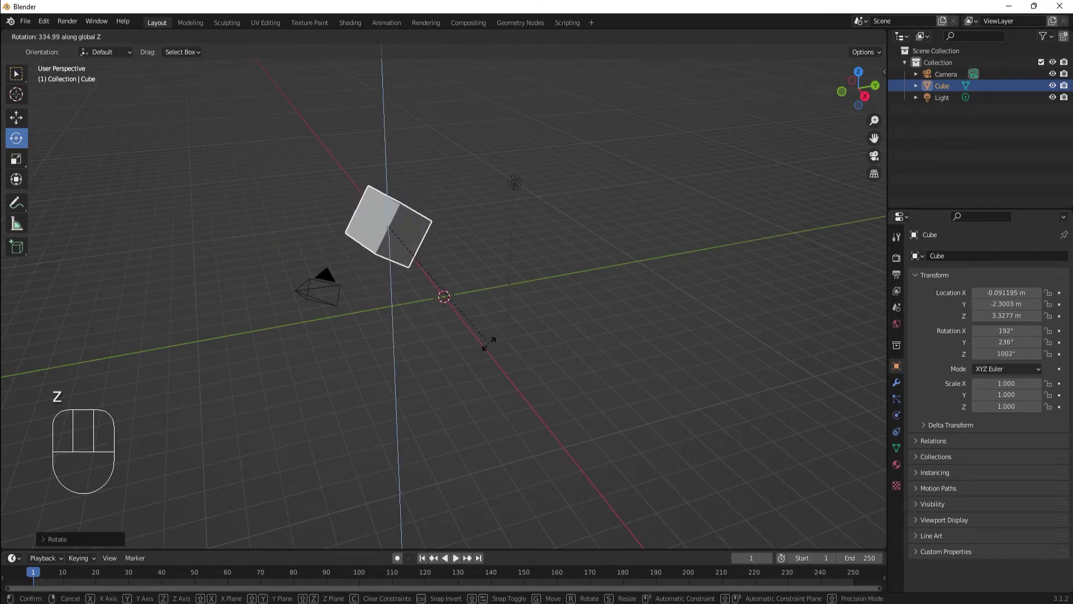
pyautogui.click(493, 349)
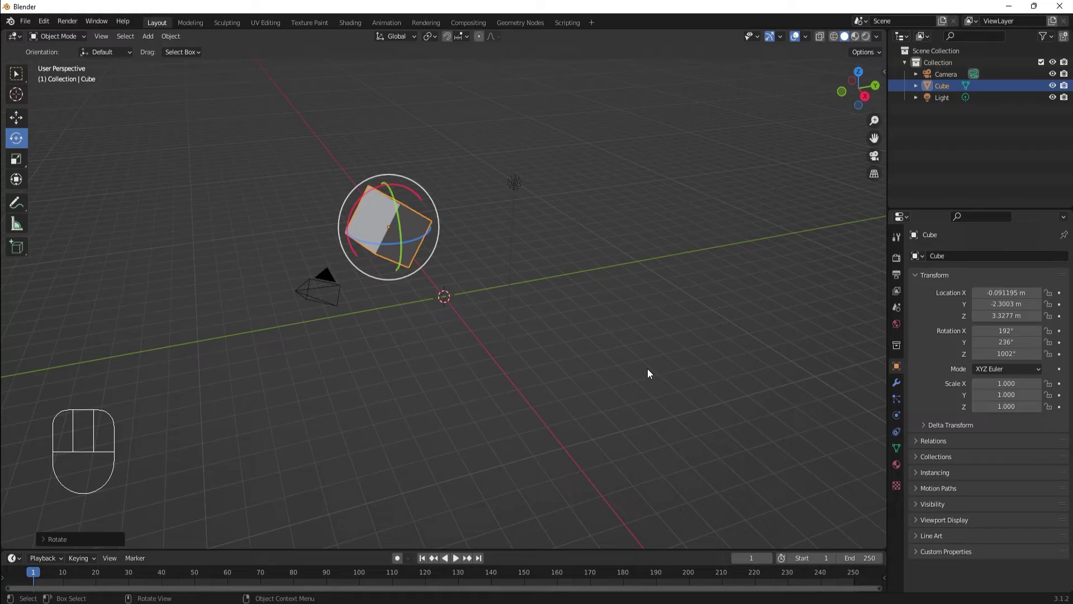
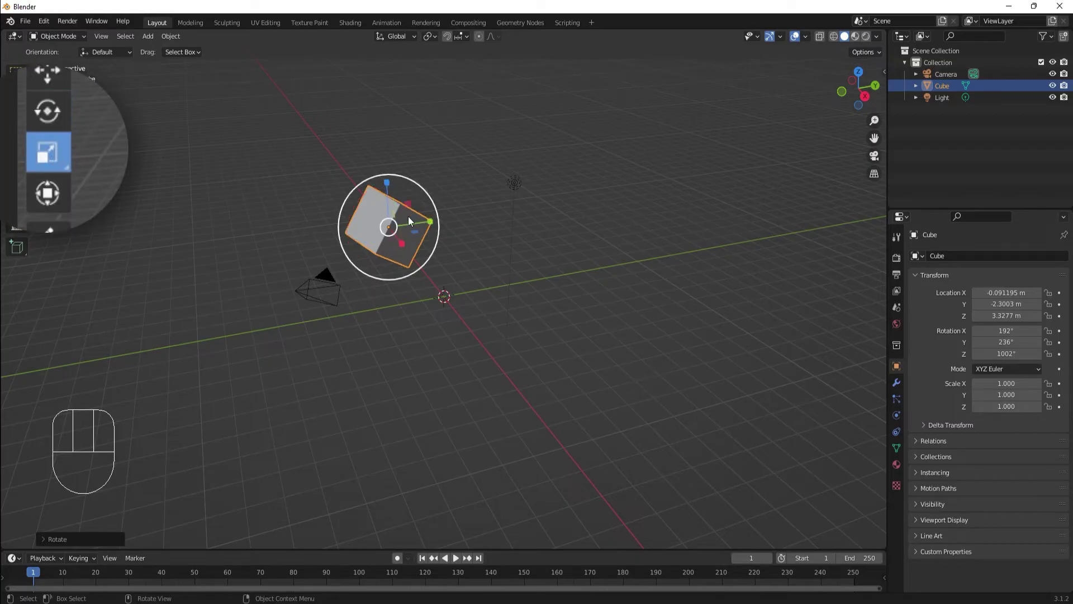
# Step: Scale the cube unevenly along X, Y and Z to roughly 1.30, 1.39, 1.34
pyautogui.moveTo(434, 227); pyautogui.dragTo(455, 224)
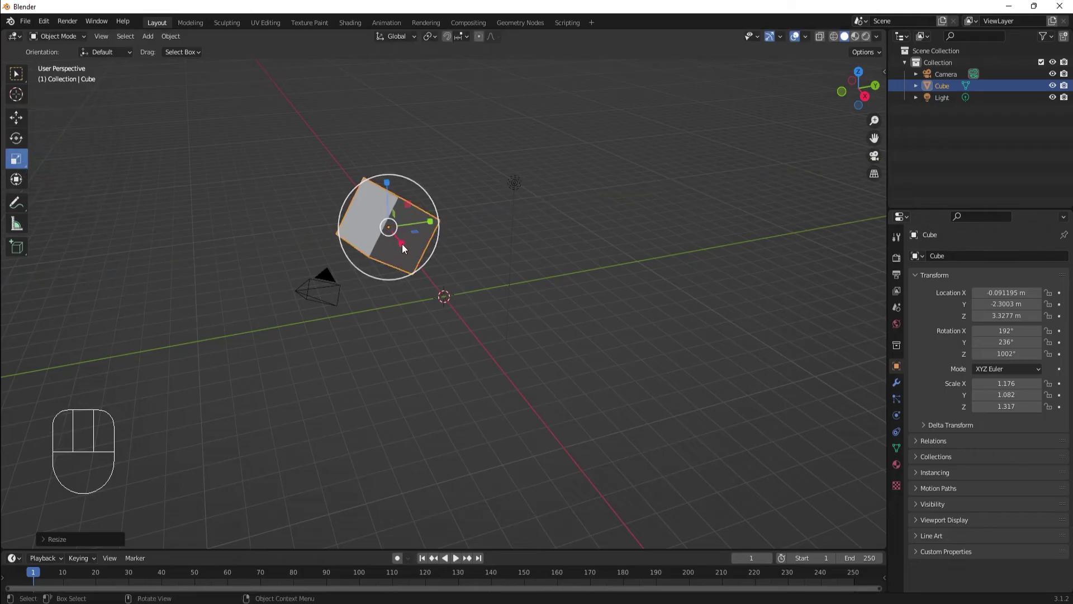
pyautogui.moveTo(406, 249); pyautogui.dragTo(417, 272)
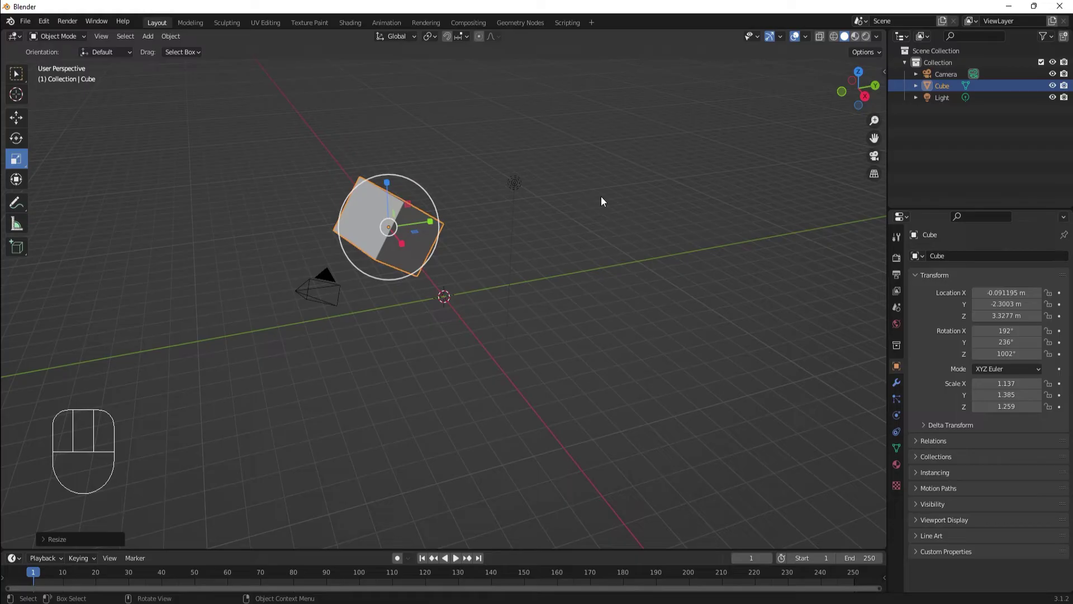
pyautogui.press('s')
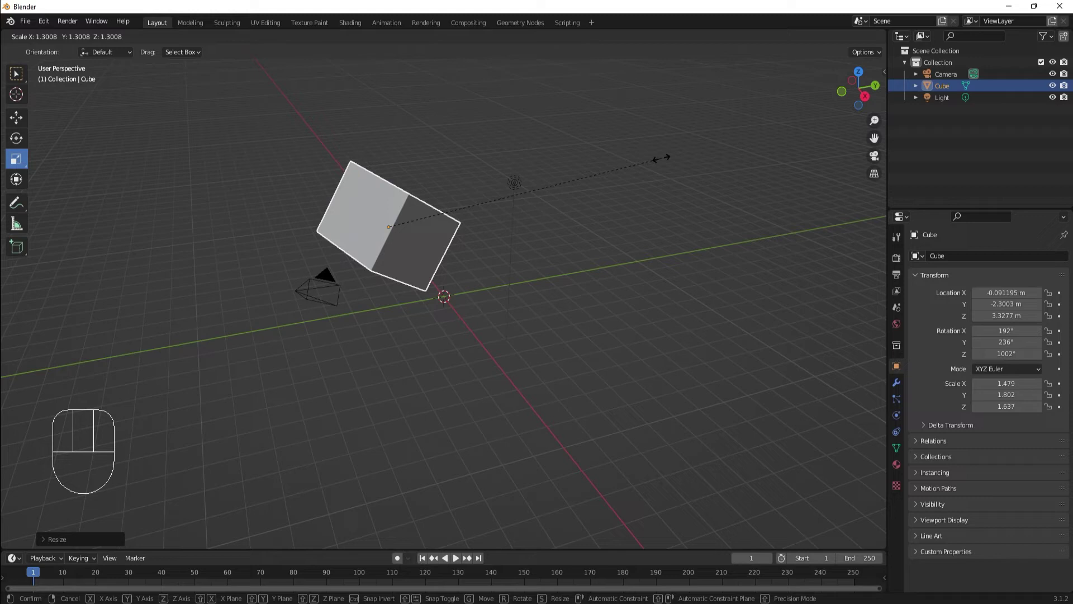
pyautogui.press('x')
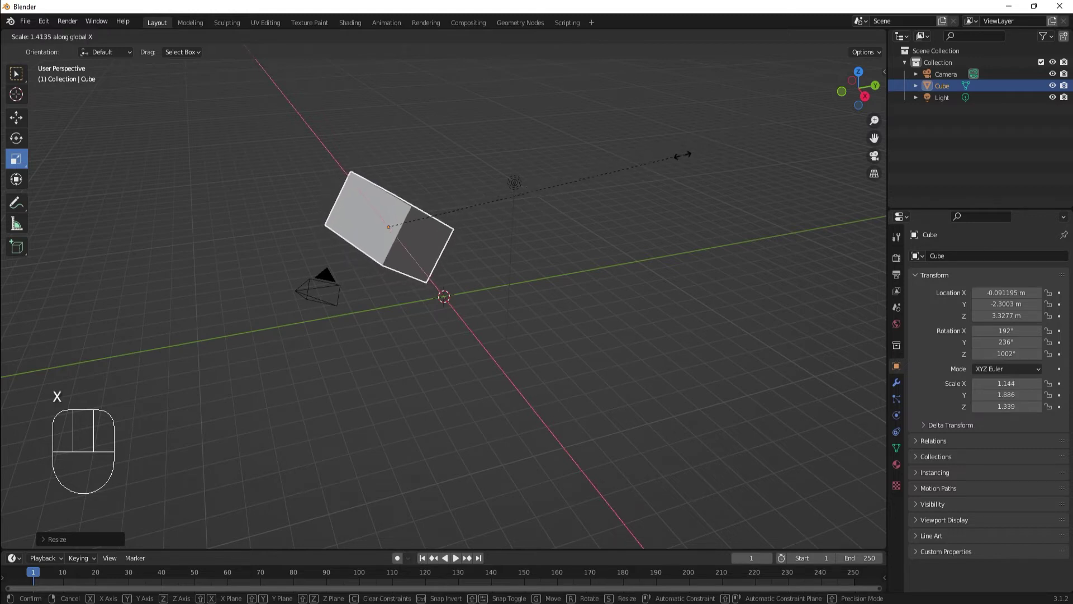
pyautogui.press('y')
pyautogui.press('z')
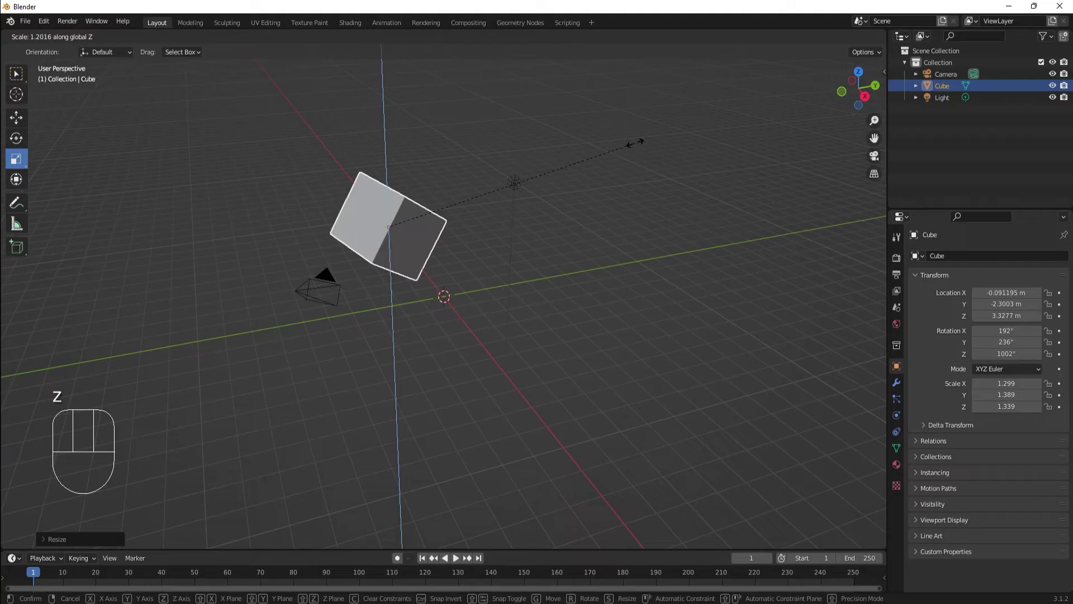
# Step: Confirm the cube's size, delete it, then select and delete the light
pyautogui.click(639, 148)
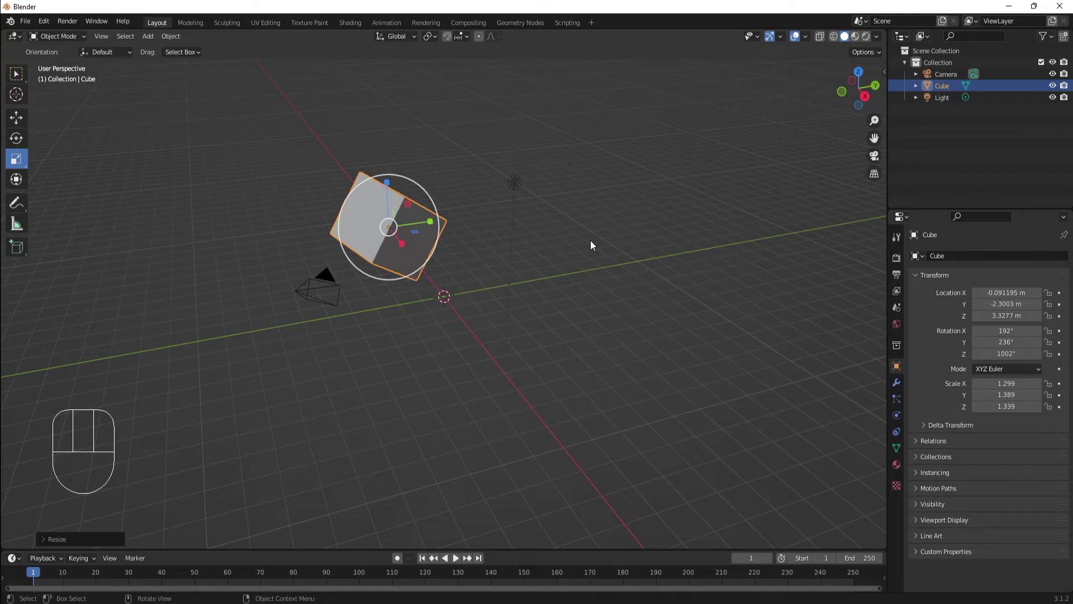
pyautogui.press('x')
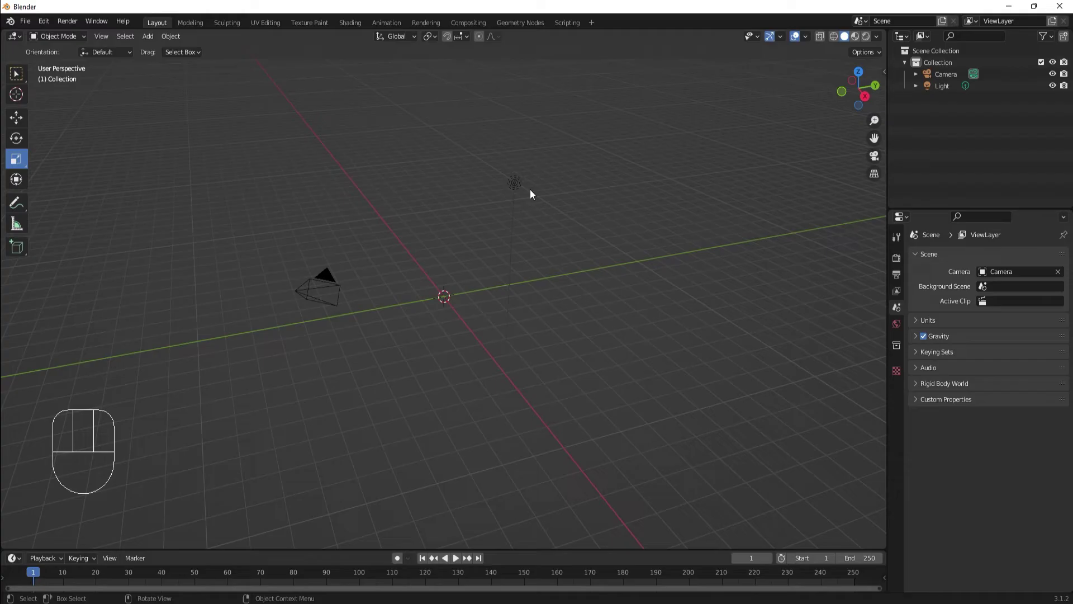
pyautogui.click(519, 183)
pyautogui.moveTo(515, 190); pyautogui.dragTo(519, 366)
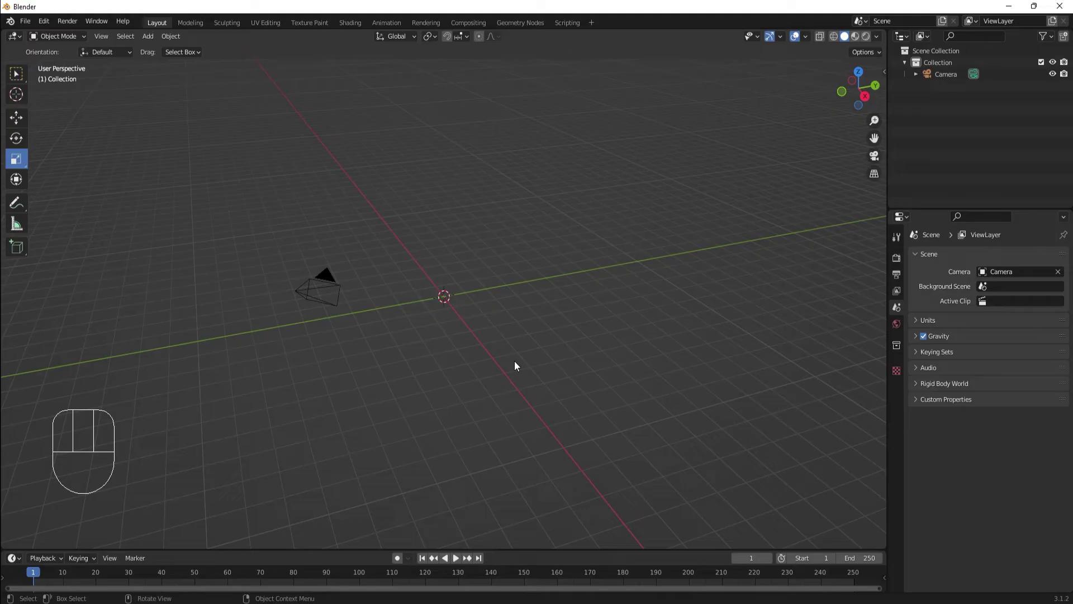
# Step: Undo to restore the light and cube, then redo so only the cube stays deleted
pyautogui.press('ctrl+z')
pyautogui.press('ctrl+z')
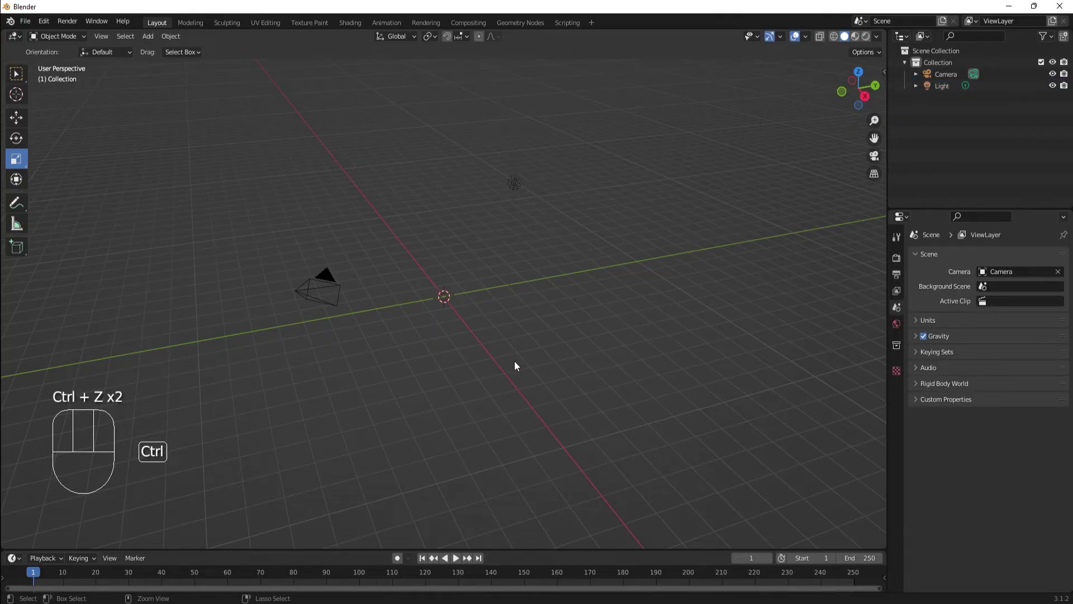
pyautogui.press('ctrl+z')
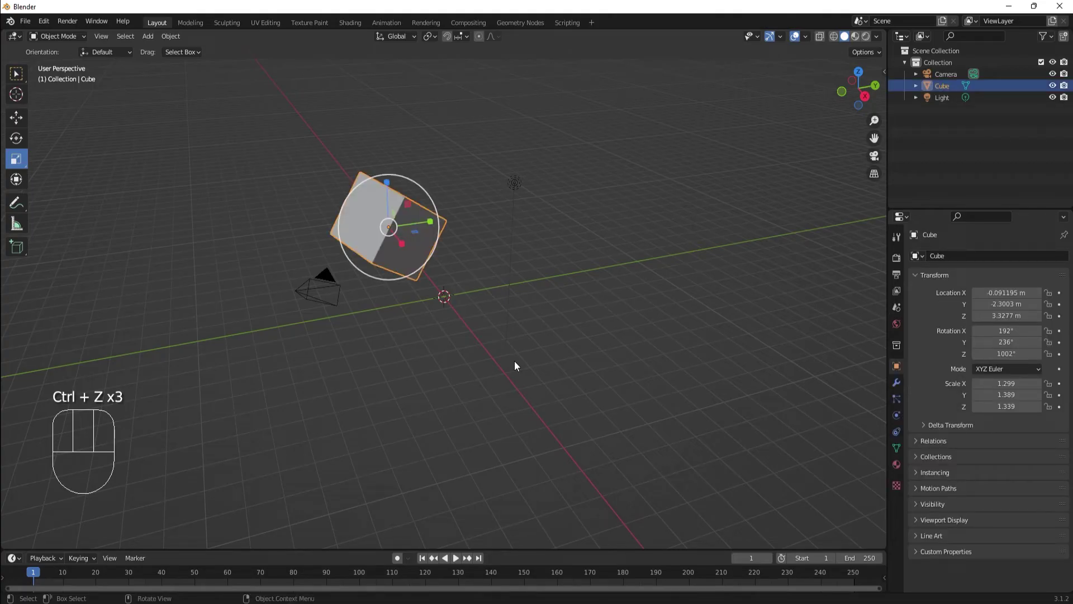
pyautogui.press('ctrl+shift+z')
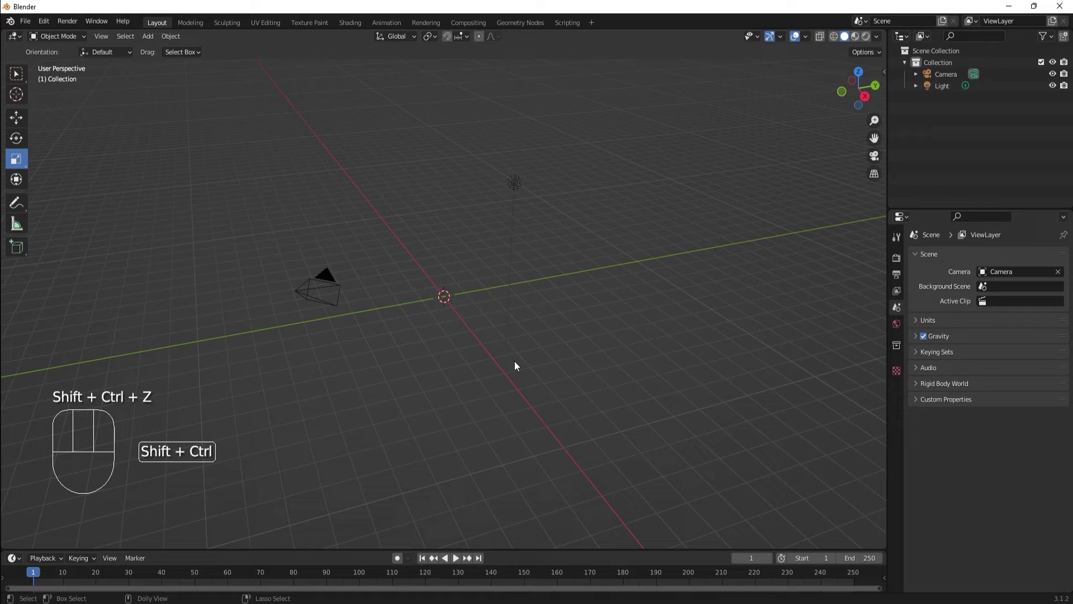
pyautogui.press('ctrl+shift+z')
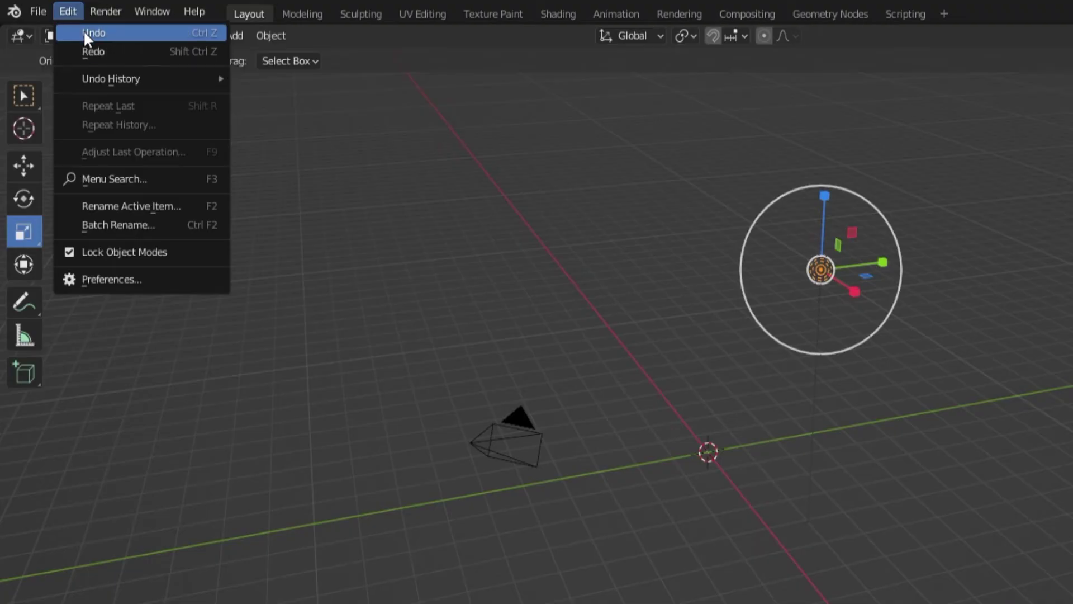
pyautogui.moveTo(53, 29); pyautogui.dragTo(55, 45)
pyautogui.moveTo(51, 24); pyautogui.dragTo(52, 52)
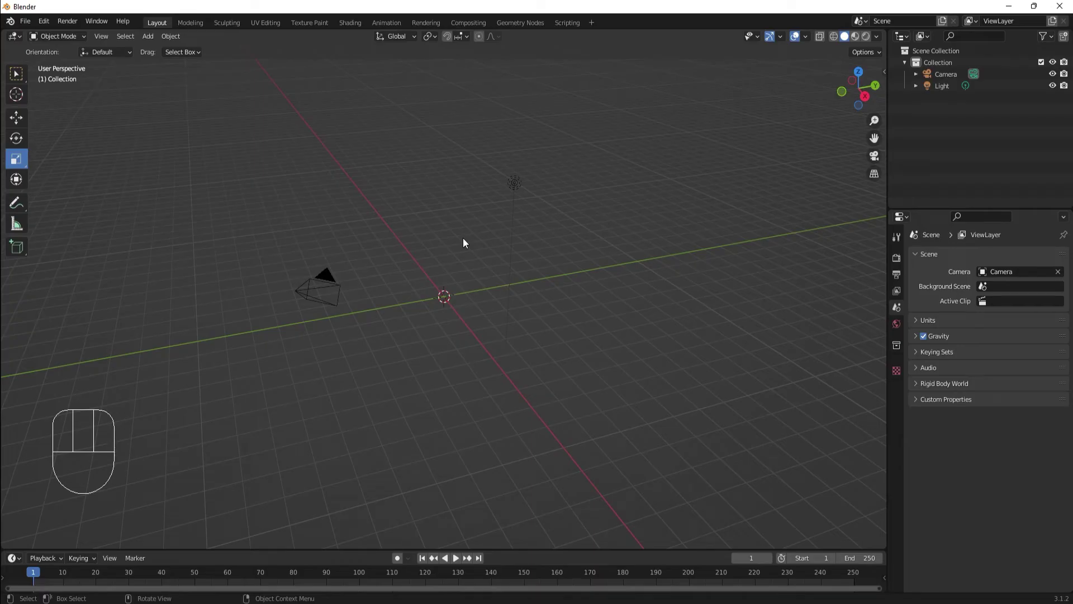
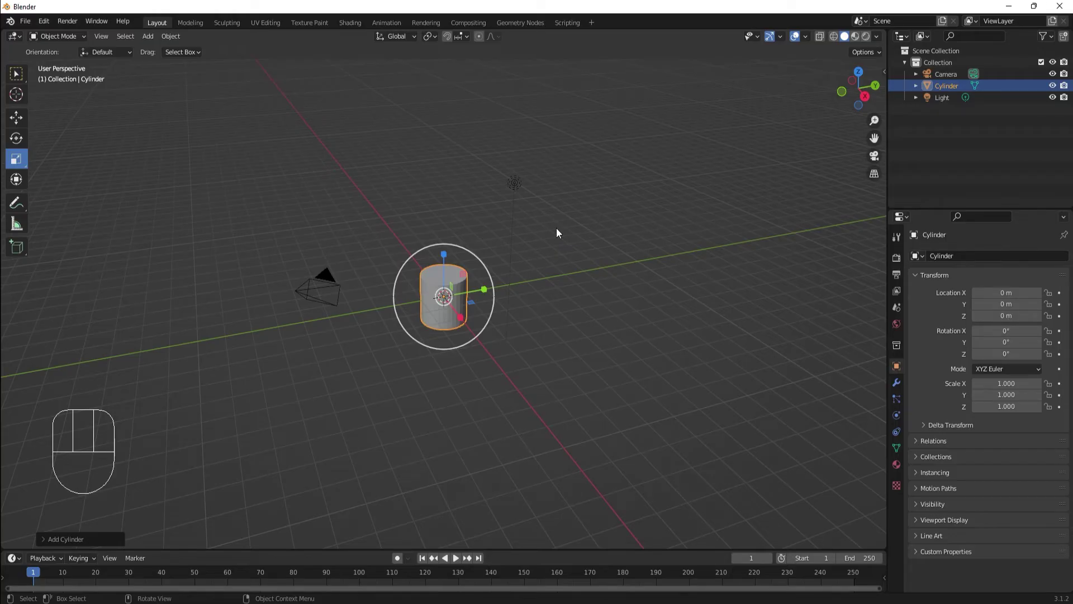
# Step: Add a cylinder mesh at the origin, then add a second cylinder to the scene
pyautogui.press('shift+a')
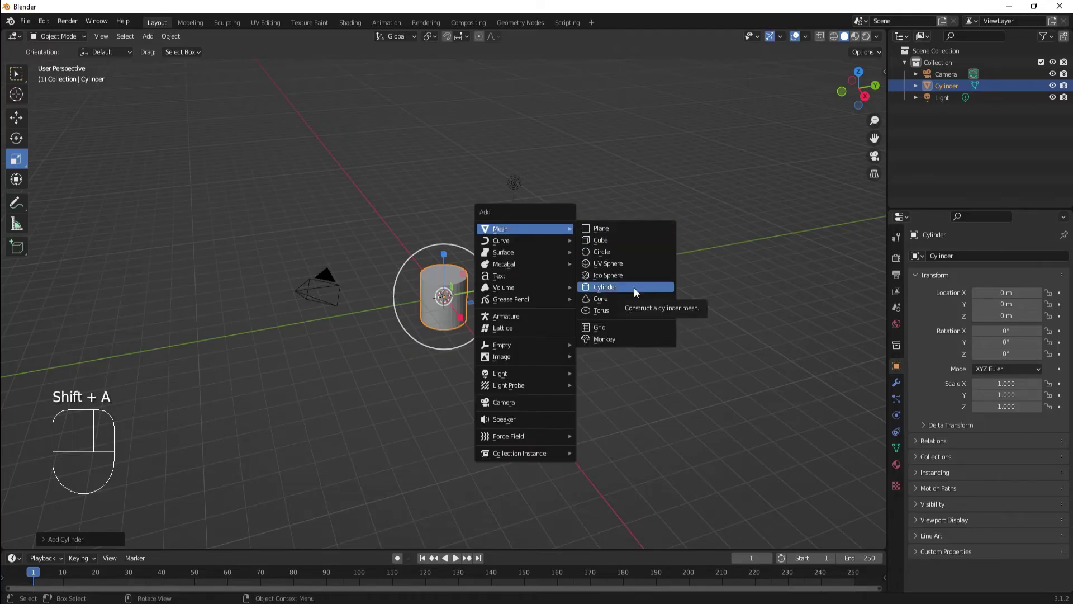
pyautogui.press('shift+d')
pyautogui.click(593, 210)
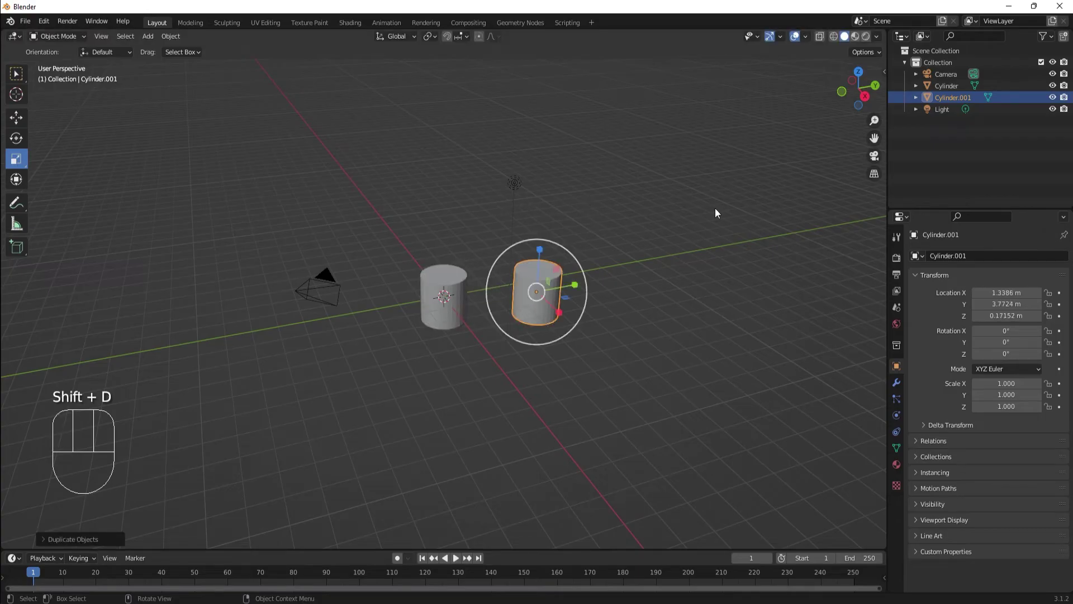
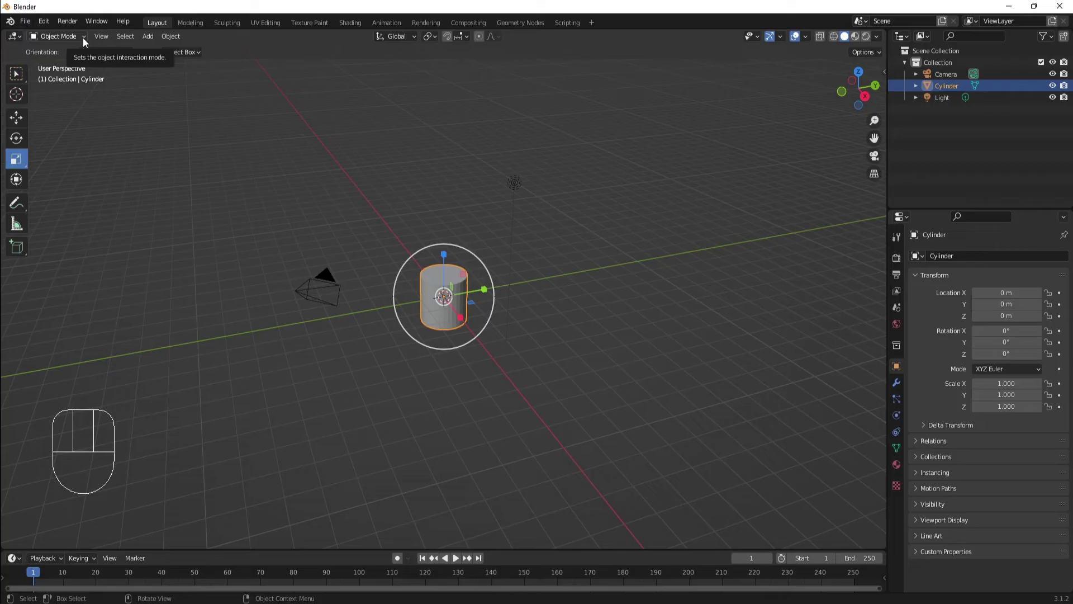
# Step: Switch the cylinder into Edit mode and toggle back to Object mode
pyautogui.moveTo(87, 43); pyautogui.dragTo(76, 39)
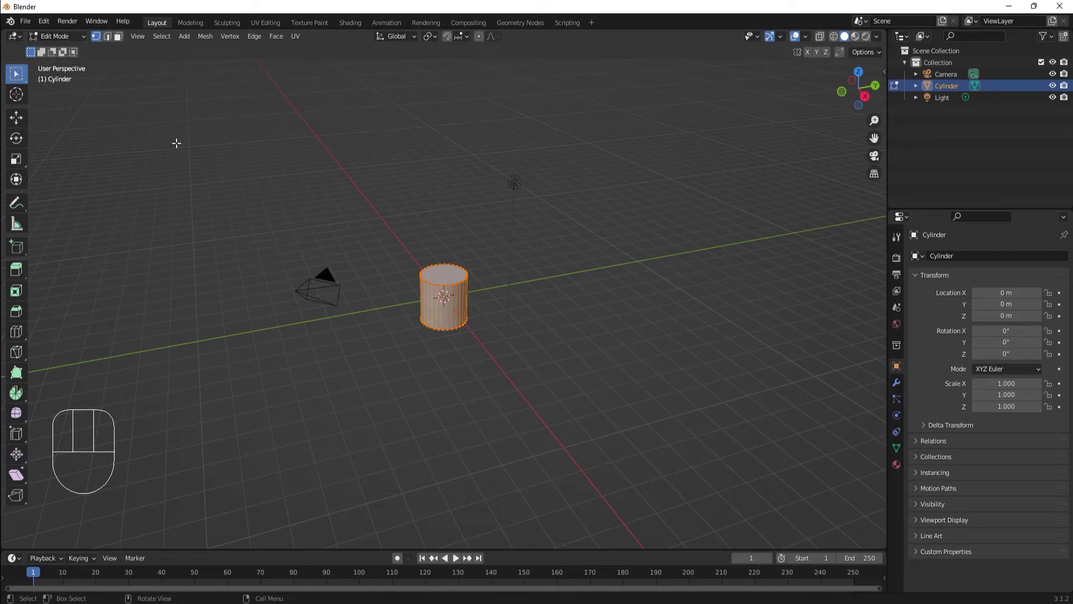
pyautogui.press('Tab')
pyautogui.press('Tab')
# Step: Switch the cylinder through Sculpt, Vertex Paint and Weight Paint modes
pyautogui.moveTo(65, 40); pyautogui.dragTo(66, 79)
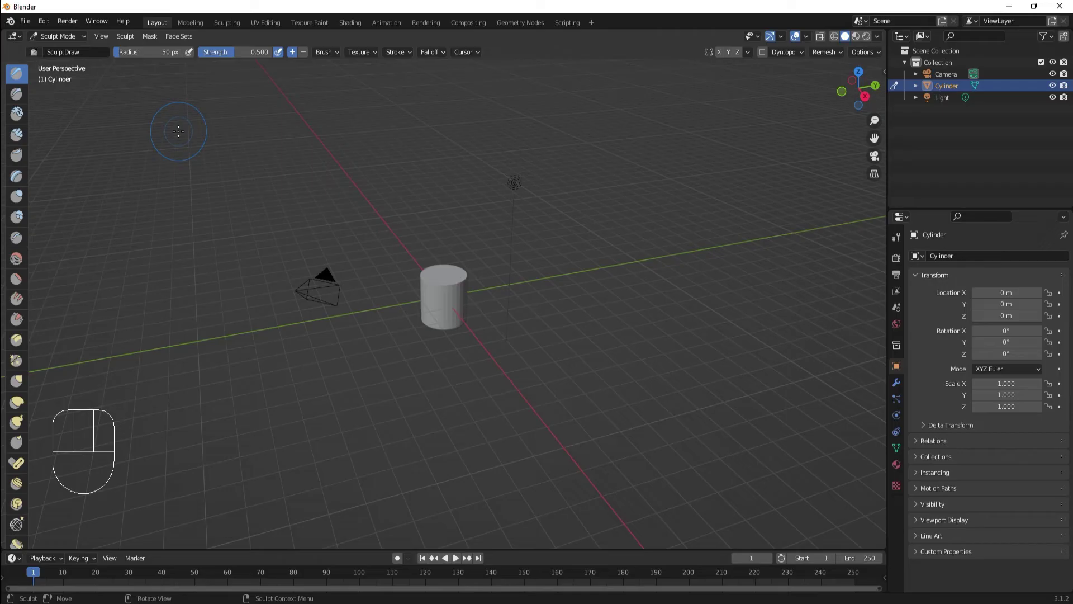
pyautogui.moveTo(70, 36); pyautogui.dragTo(71, 89)
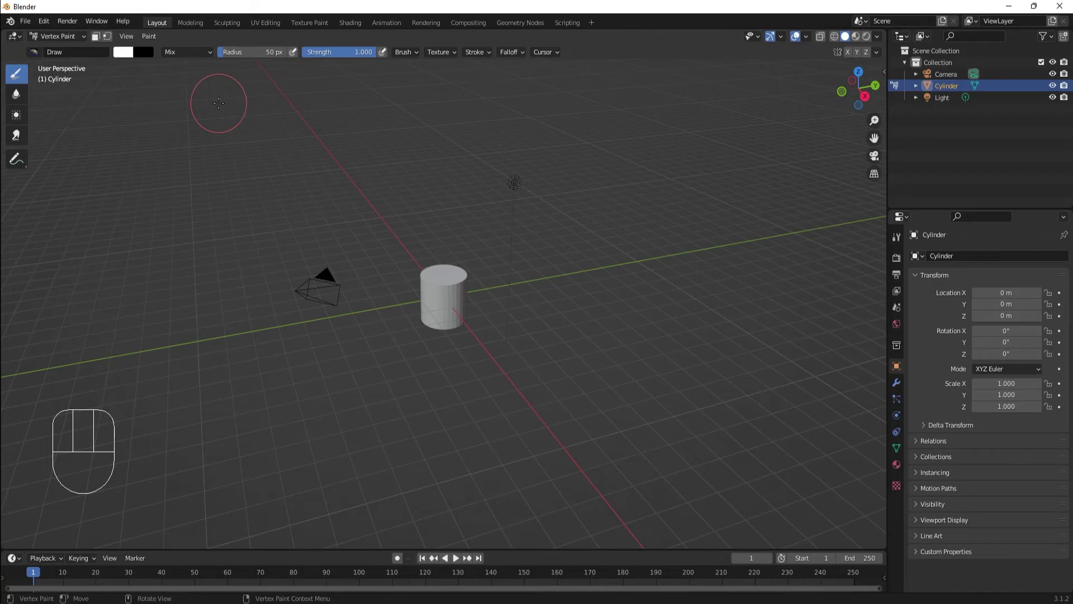
pyautogui.moveTo(77, 40); pyautogui.dragTo(83, 101)
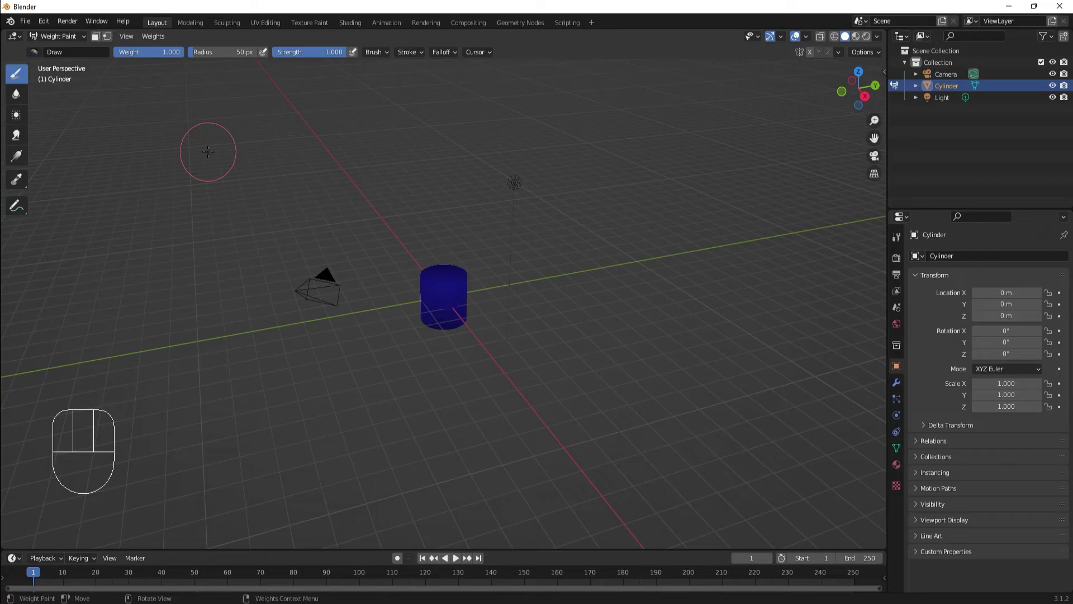
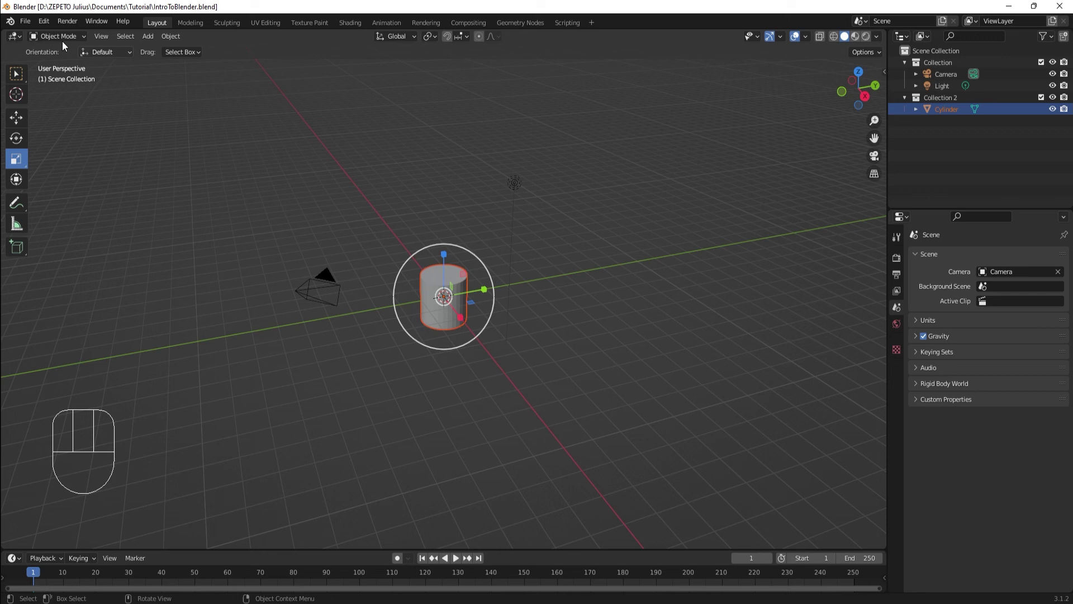
# Step: Import the zepeto_creatorBaseSet FBX file into the scene beside the cylinder
pyautogui.moveTo(26, 25); pyautogui.dragTo(171, 279)
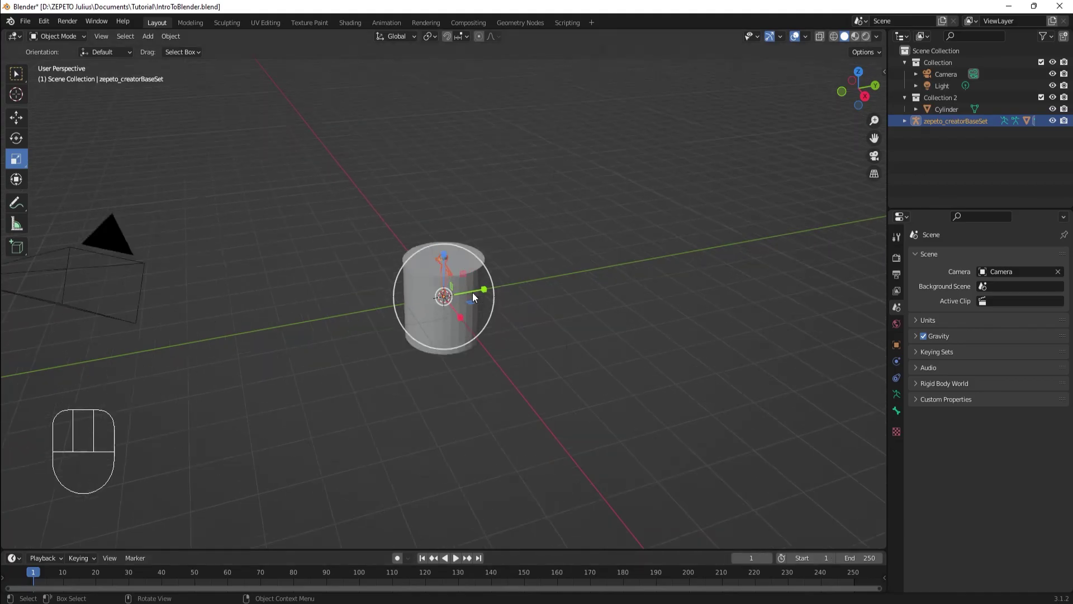
# Step: Enable Tab for Pie Menu in Keymap preferences, then show and dismiss the mode pie over the cylinder
pyautogui.moveTo(546, 304); pyautogui.dragTo(594, 294)
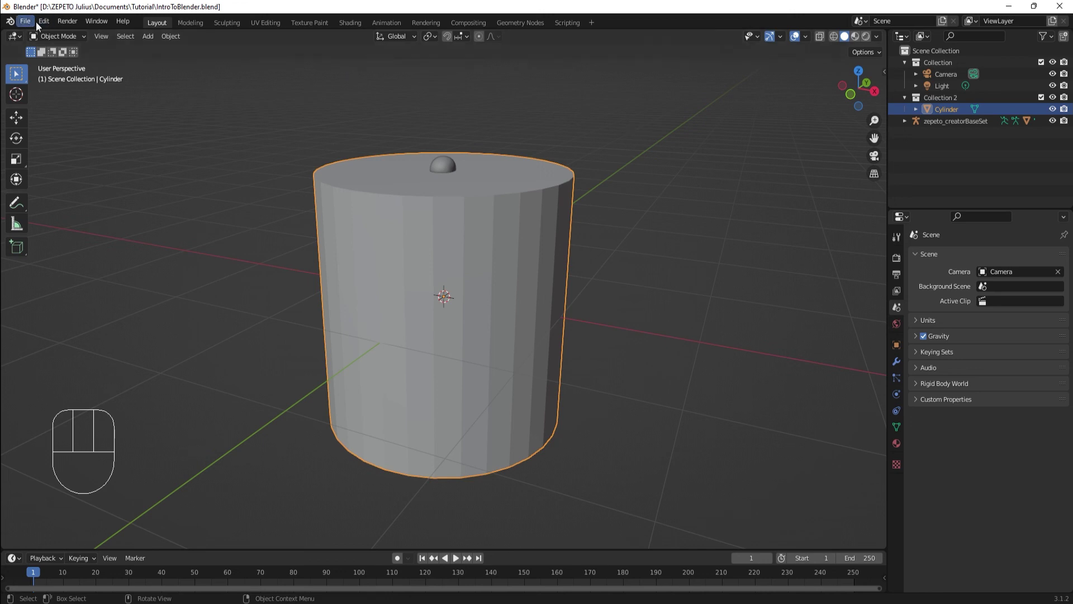
pyautogui.moveTo(55, 29); pyautogui.dragTo(65, 190)
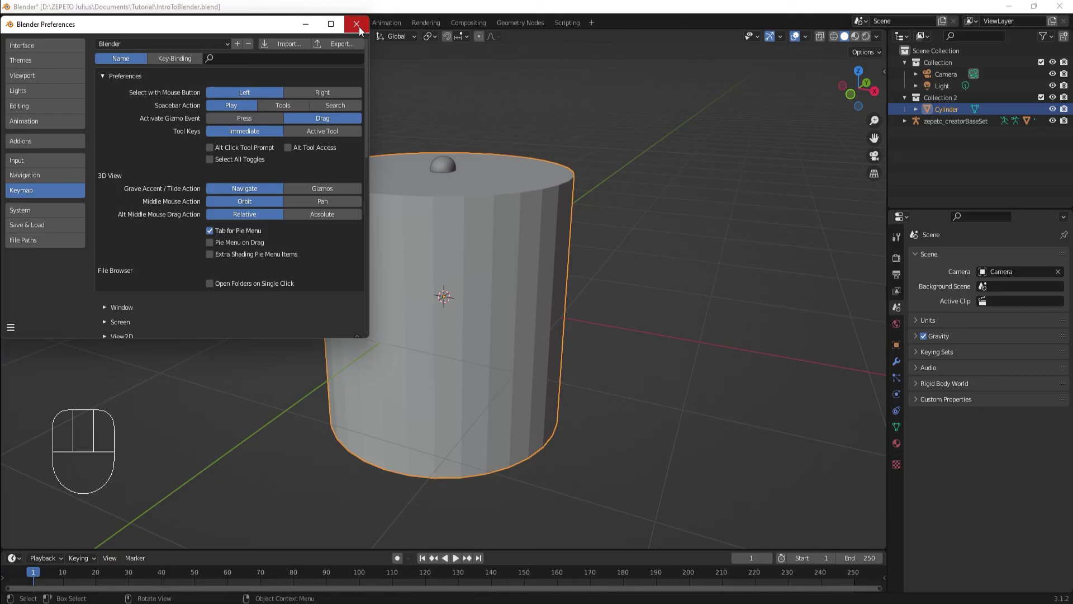
pyautogui.press('Tab')
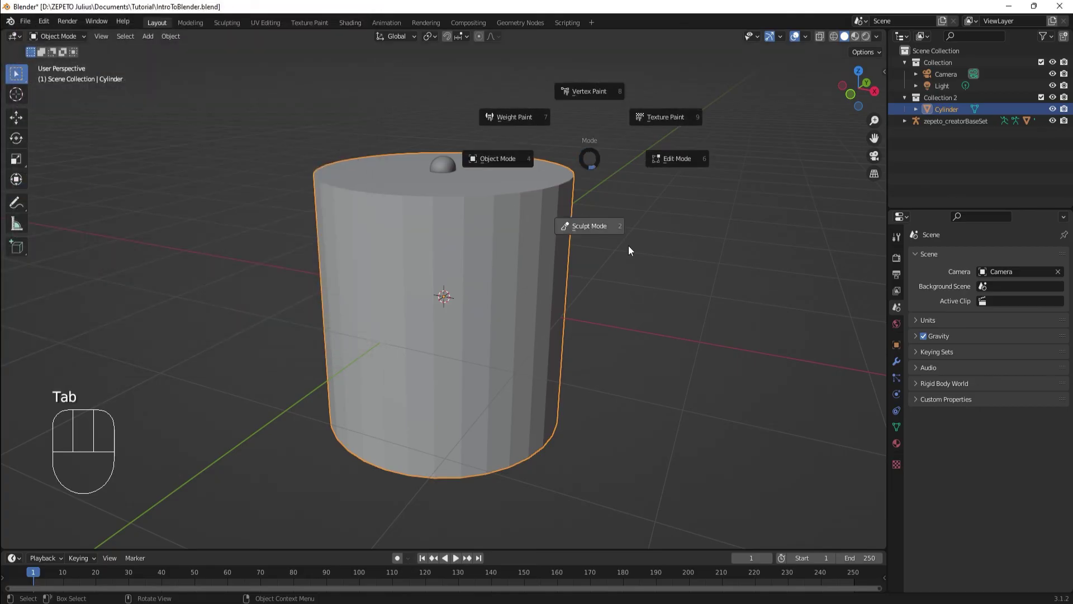
pyautogui.press('Tab')
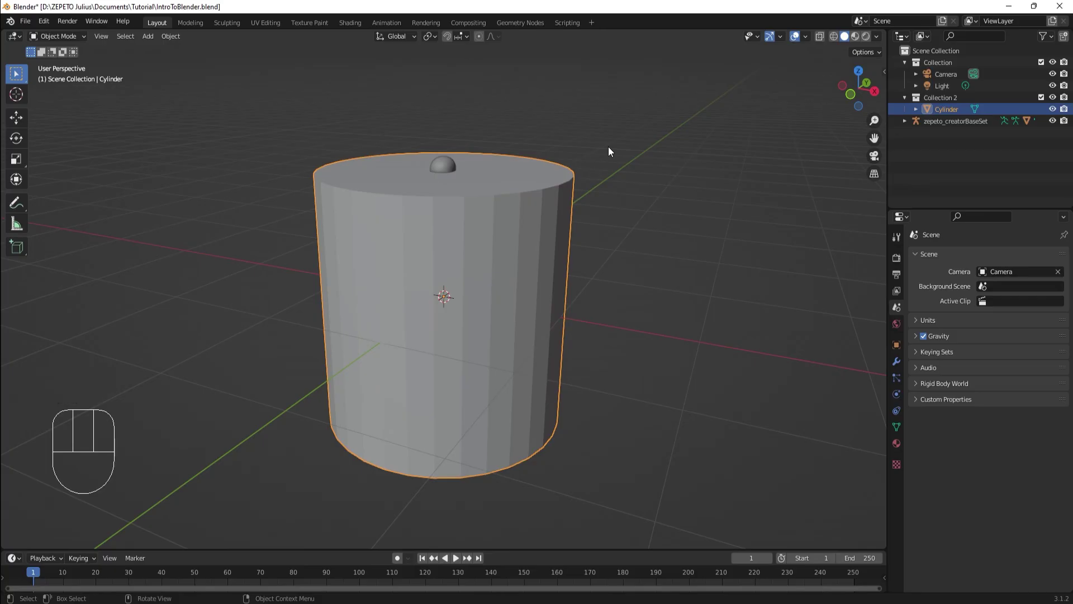